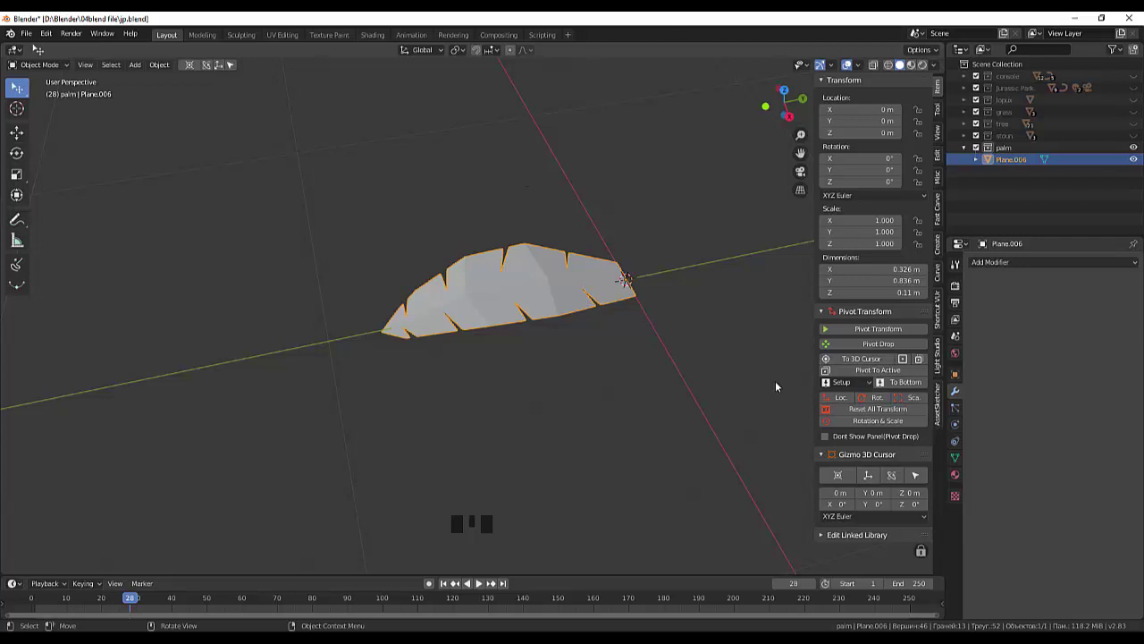
Add a Plain Axes empty at the leaf's base as a pivot for the frond ring.
key(shift+a)
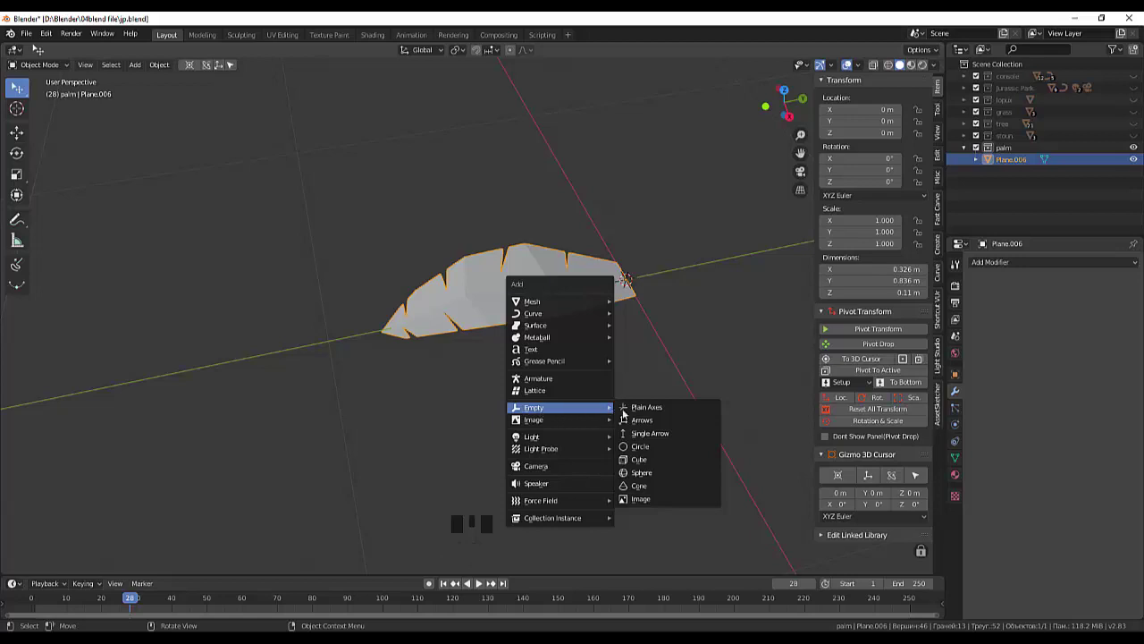
drag(644, 405, 576, 487)
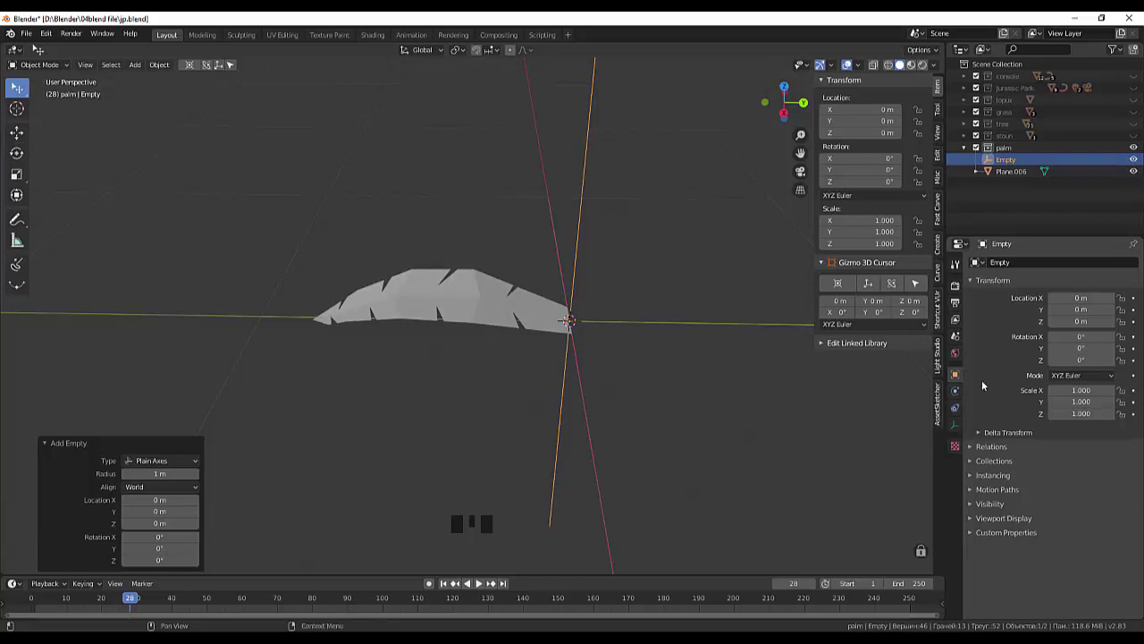
Give the leaf an Array modifier with object offset on the Empty, undoing an accidental move.
click(498, 313)
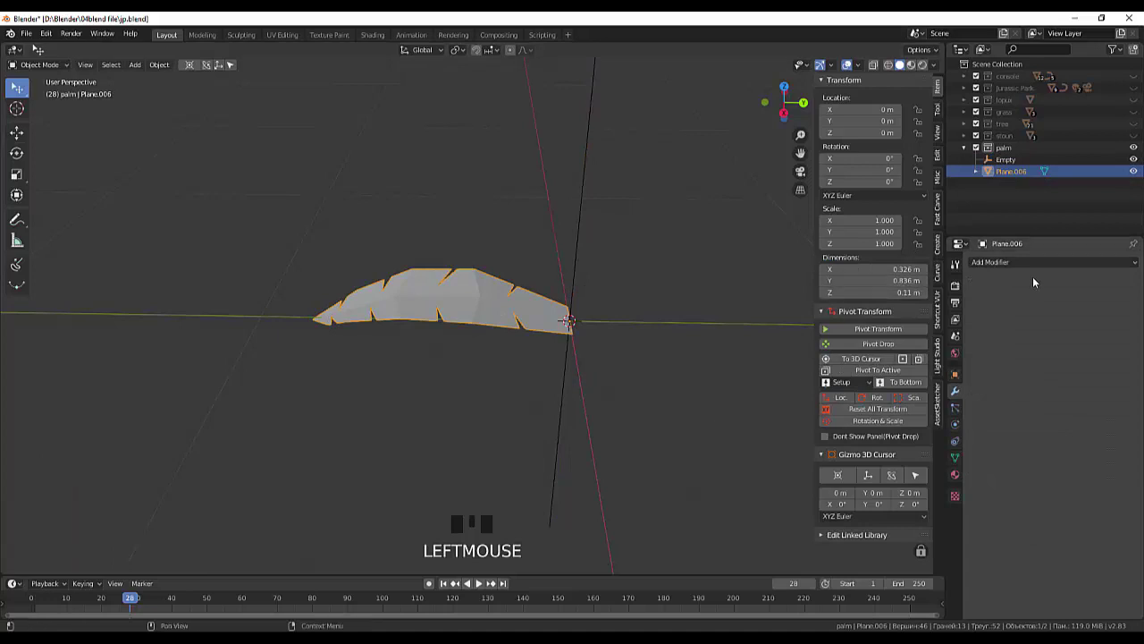
drag(1000, 267, 598, 395)
key(ctrl+z)
click(500, 323)
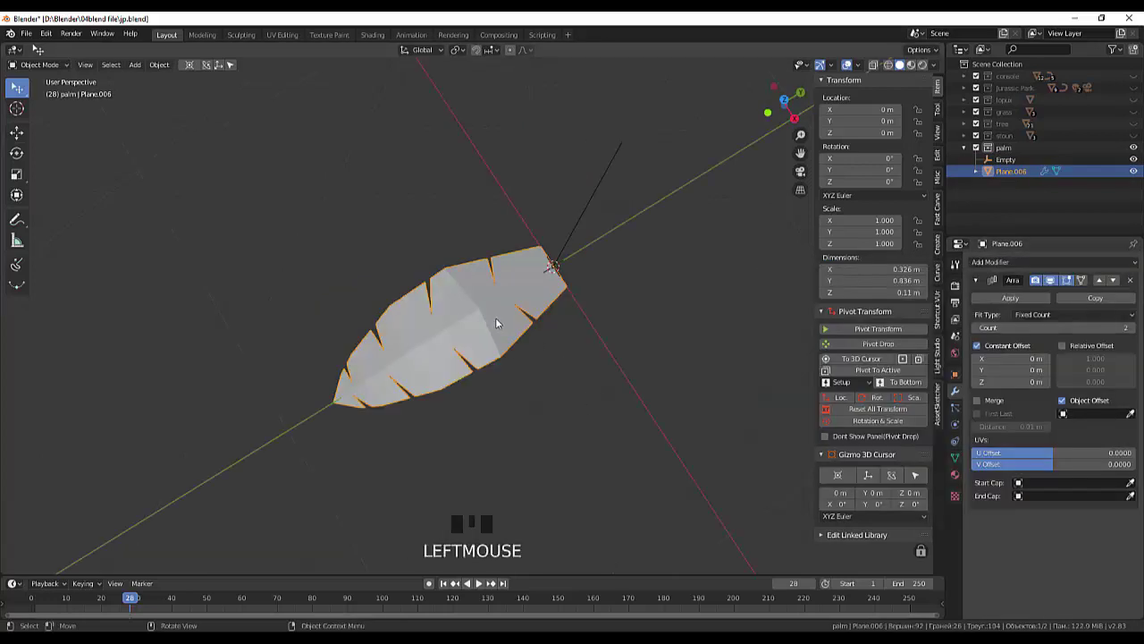
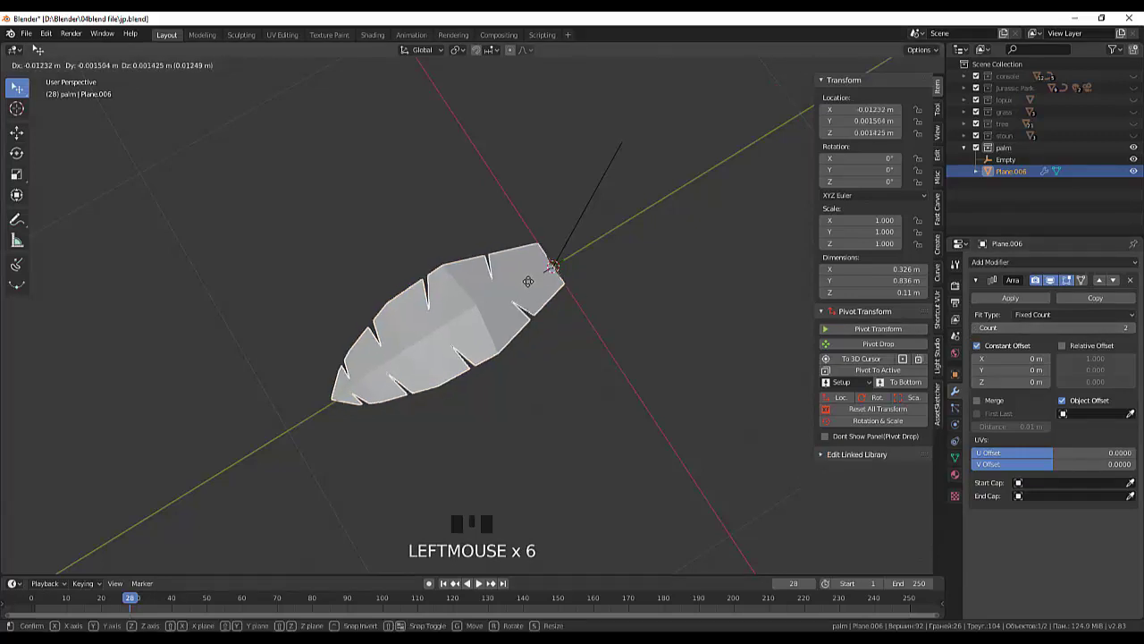
key(ctrl+z)
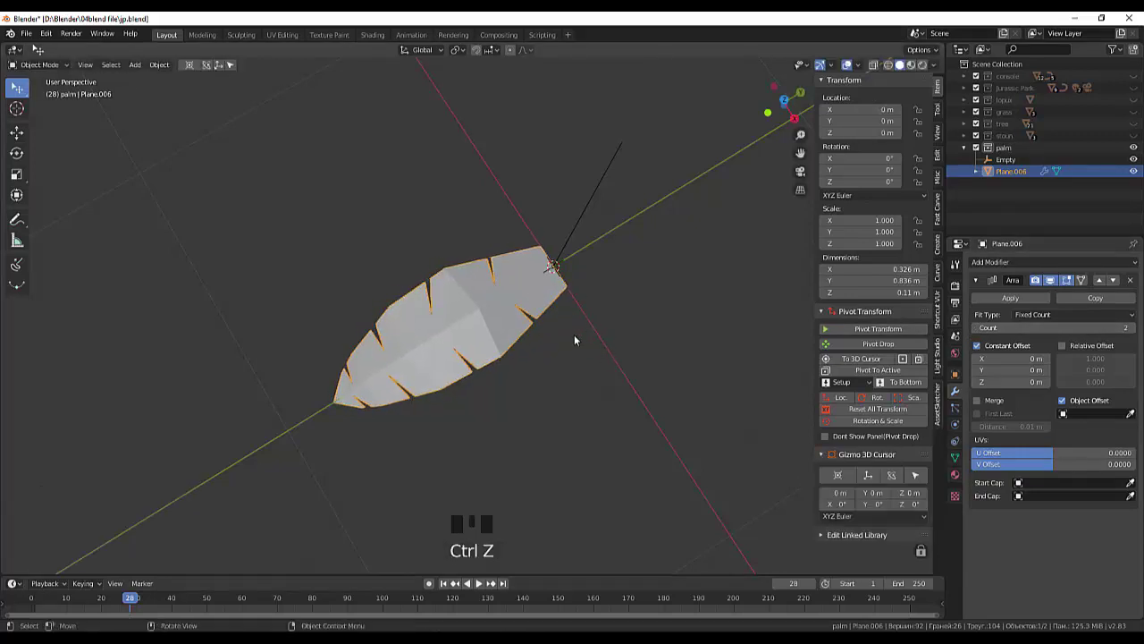
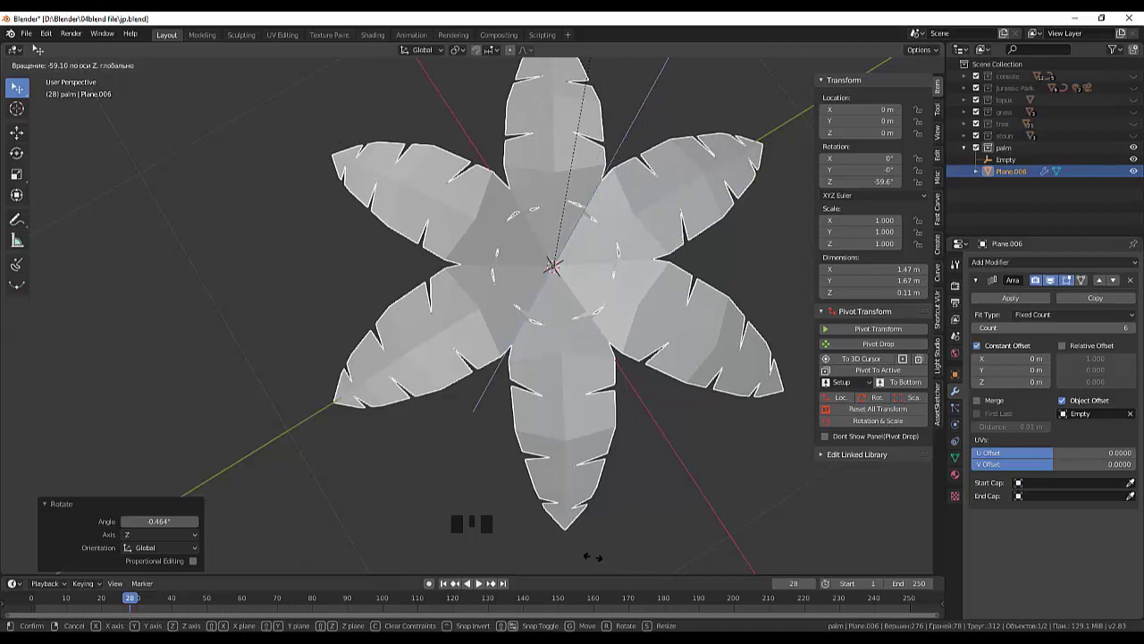
Apply the Array, duplicate the six-frond ring and raise the copy about 0.15 m on Z.
click(677, 485)
drag(682, 469, 653, 428)
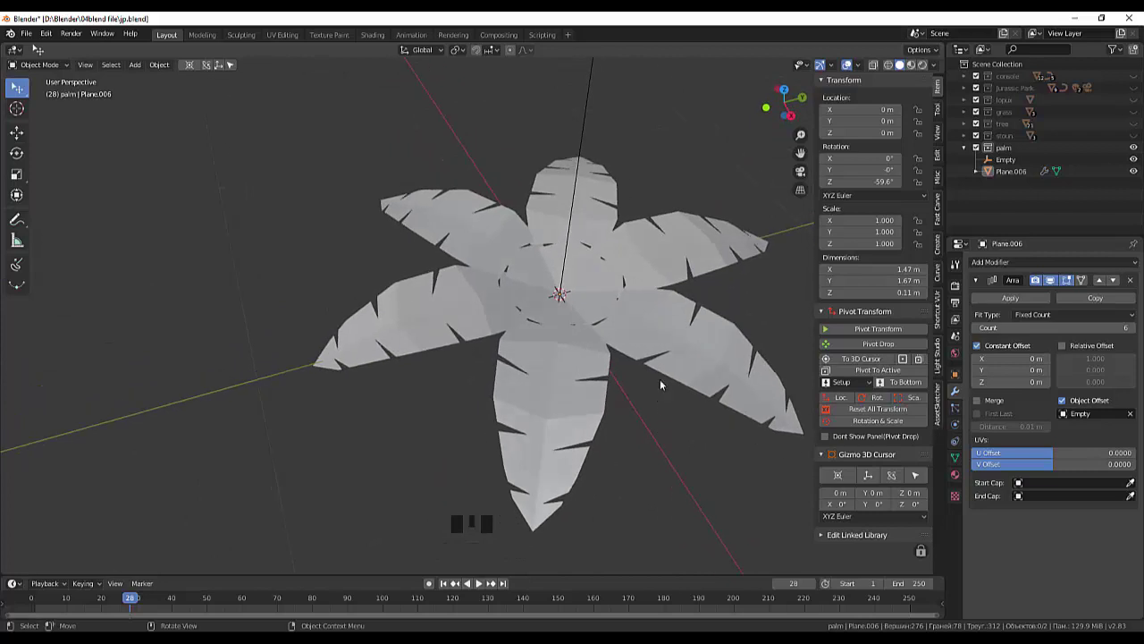
click(678, 347)
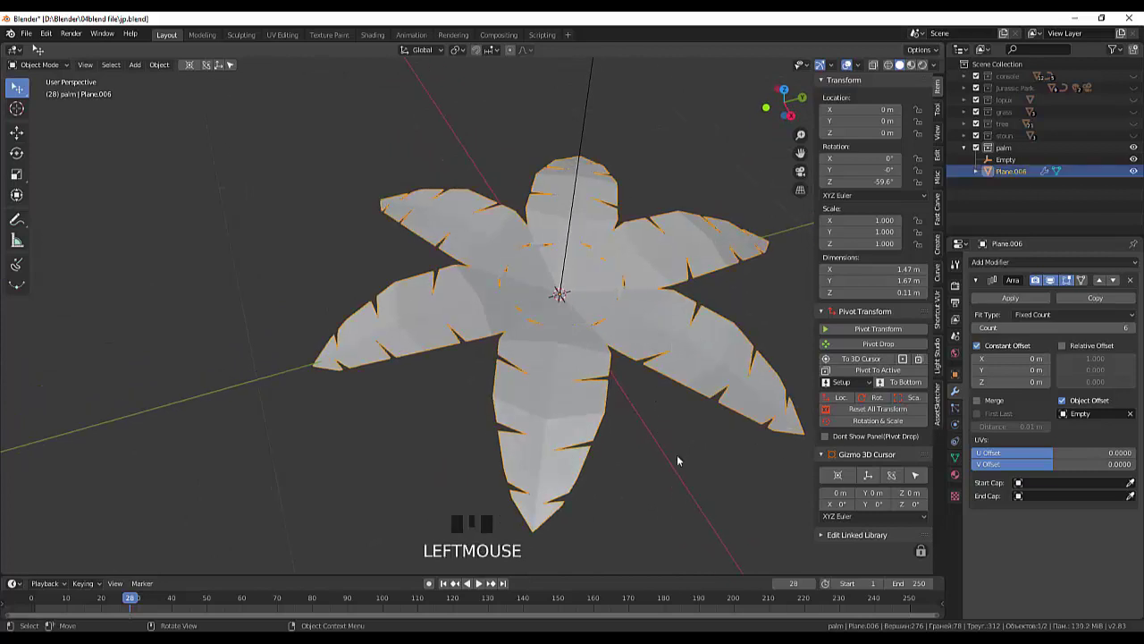
drag(1017, 303, 876, 353)
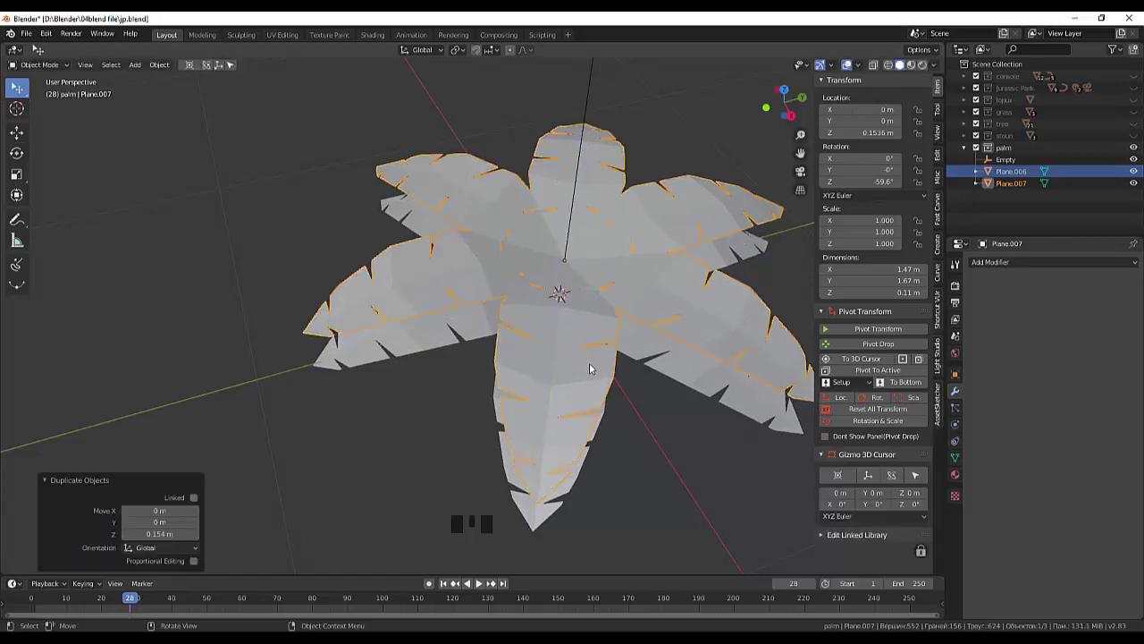
Rotate the upper ring about −59.6° on Z, scale it to 0.659 and lower it onto the other ring.
drag(633, 395, 627, 422)
key(r)
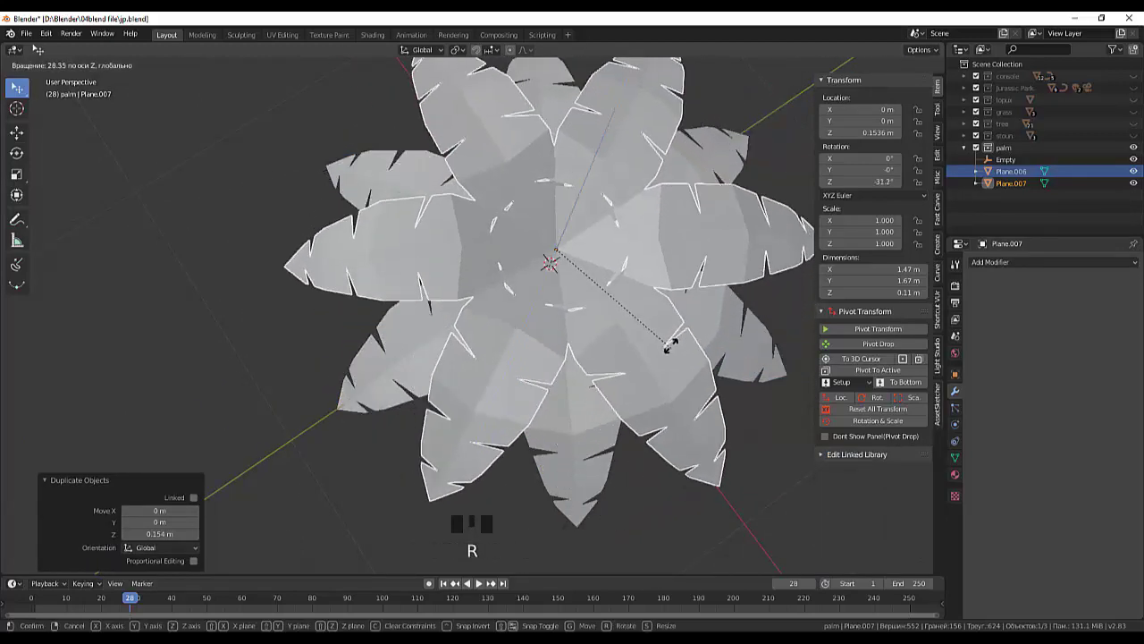
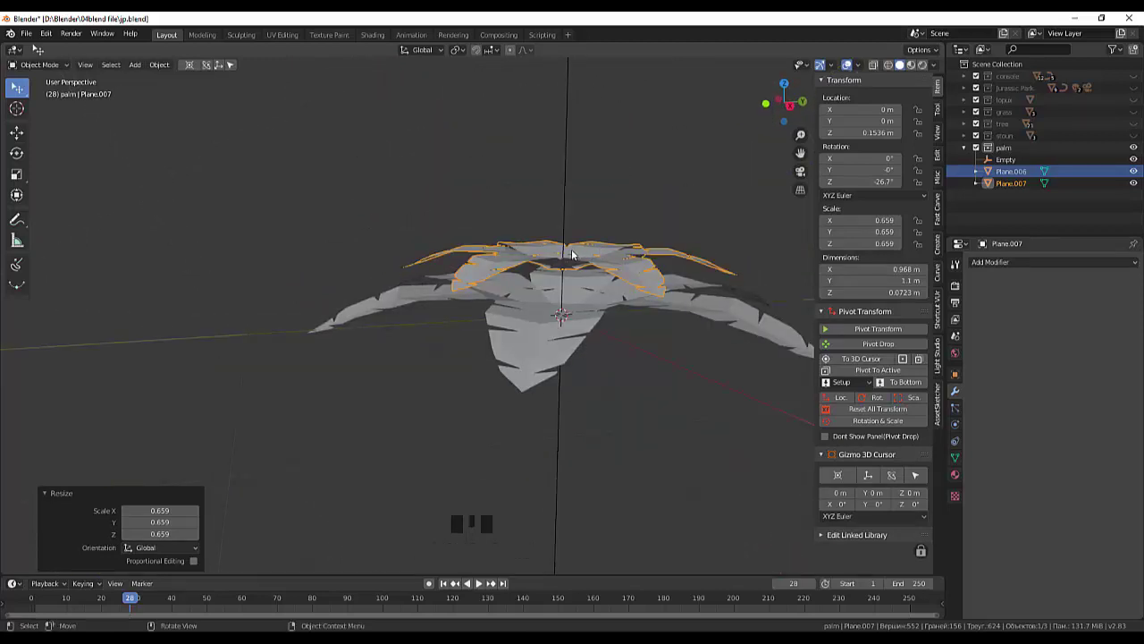
key(g)
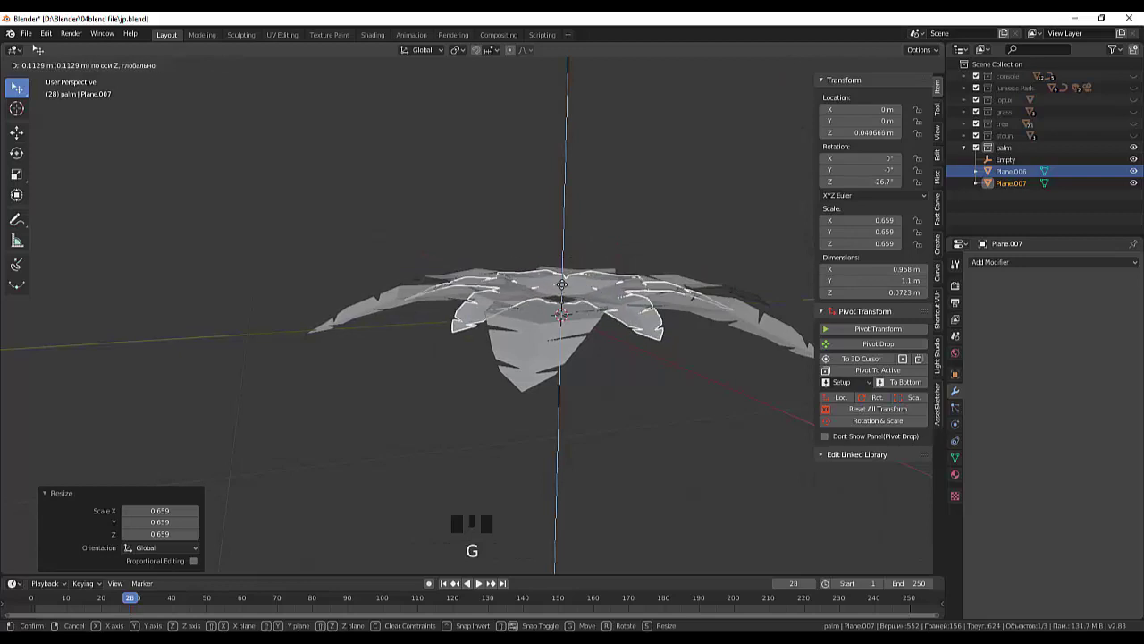
click(574, 343)
Orbit around to check both staggered frond rings and deselect everything.
drag(601, 386, 760, 316)
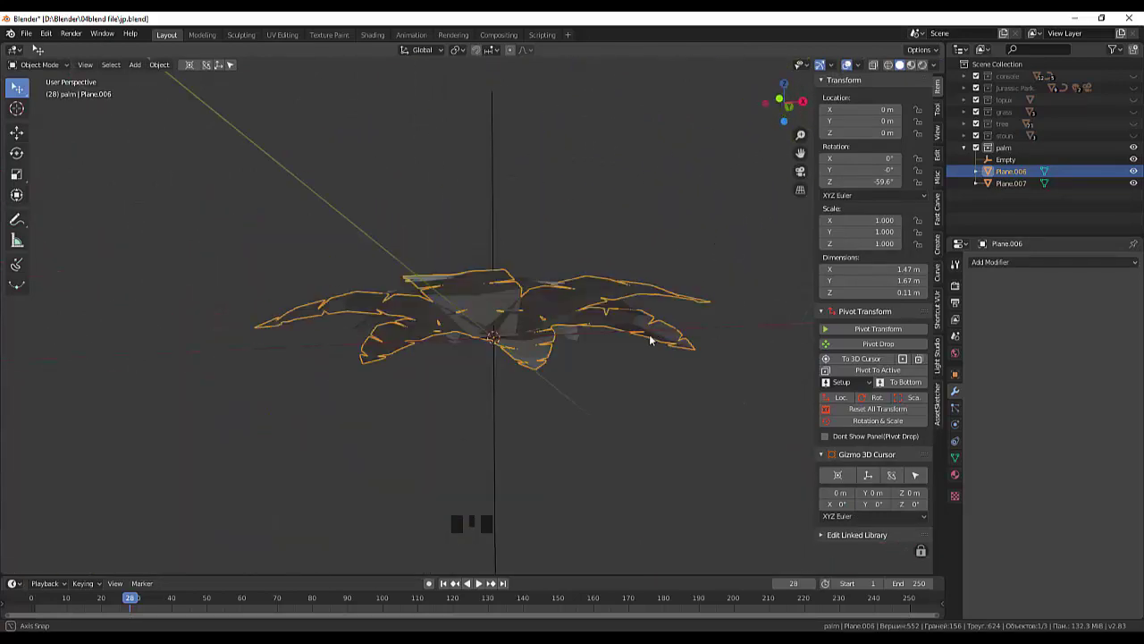
scroll(down, 3)
drag(592, 374, 526, 351)
scroll(down, 3)
drag(533, 404, 610, 428)
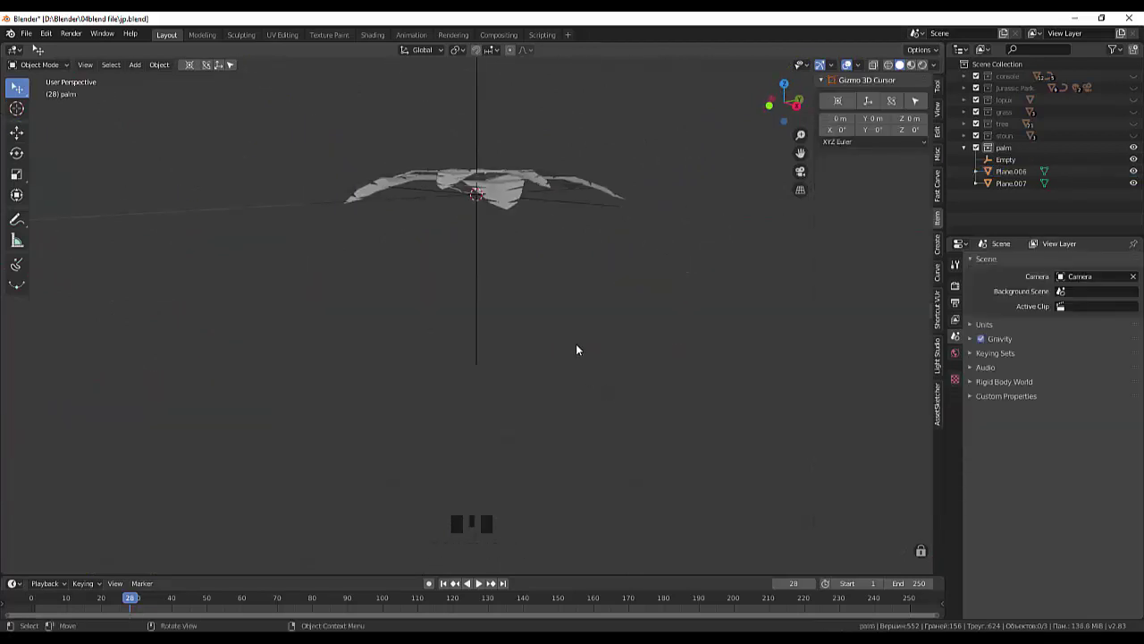
scroll(down, 3)
scroll(up, 3)
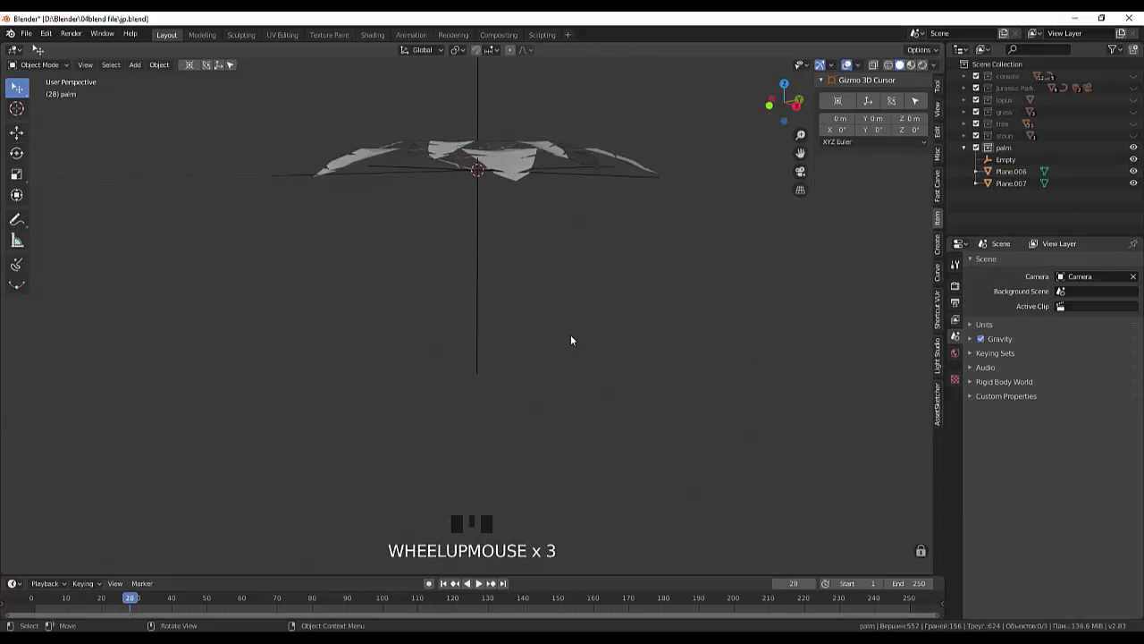
Add an eight-sided cylinder of radius 0.04 and depth 1.23 as the trunk.
key(shift+a)
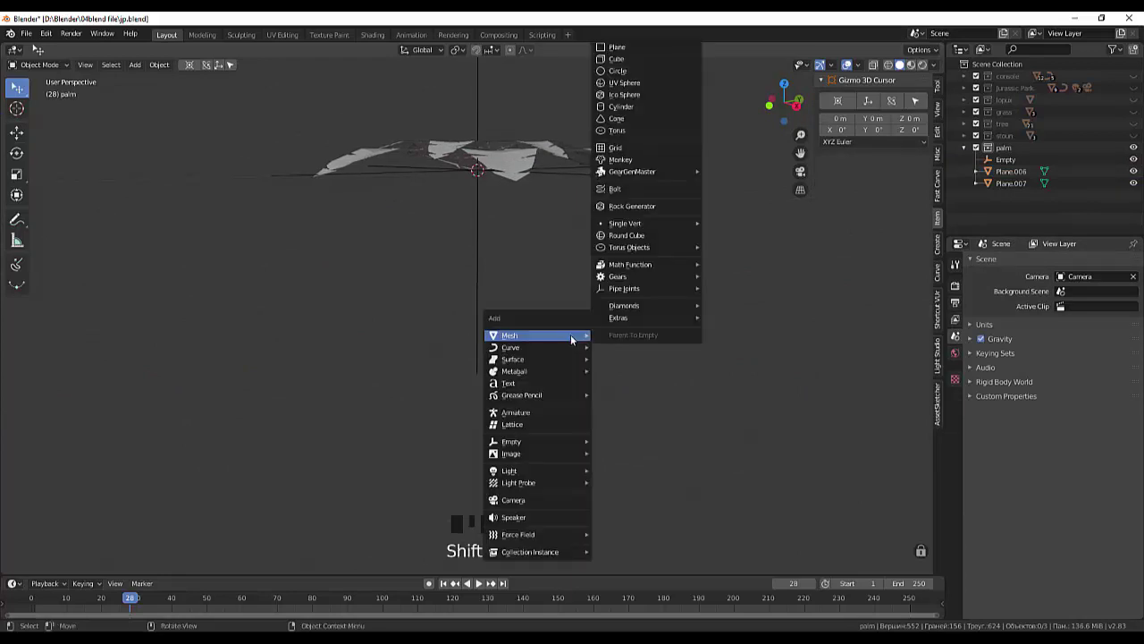
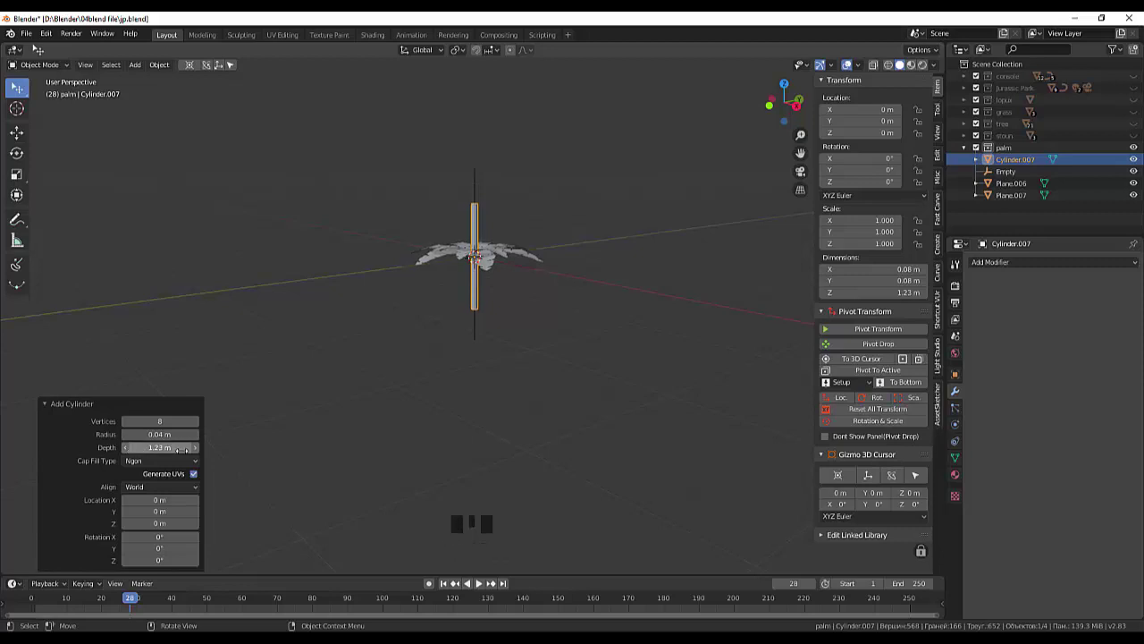
drag(585, 367, 562, 347)
Lower the trunk beneath the fronds in side view and join both leaf rings into one crown.
click(479, 223)
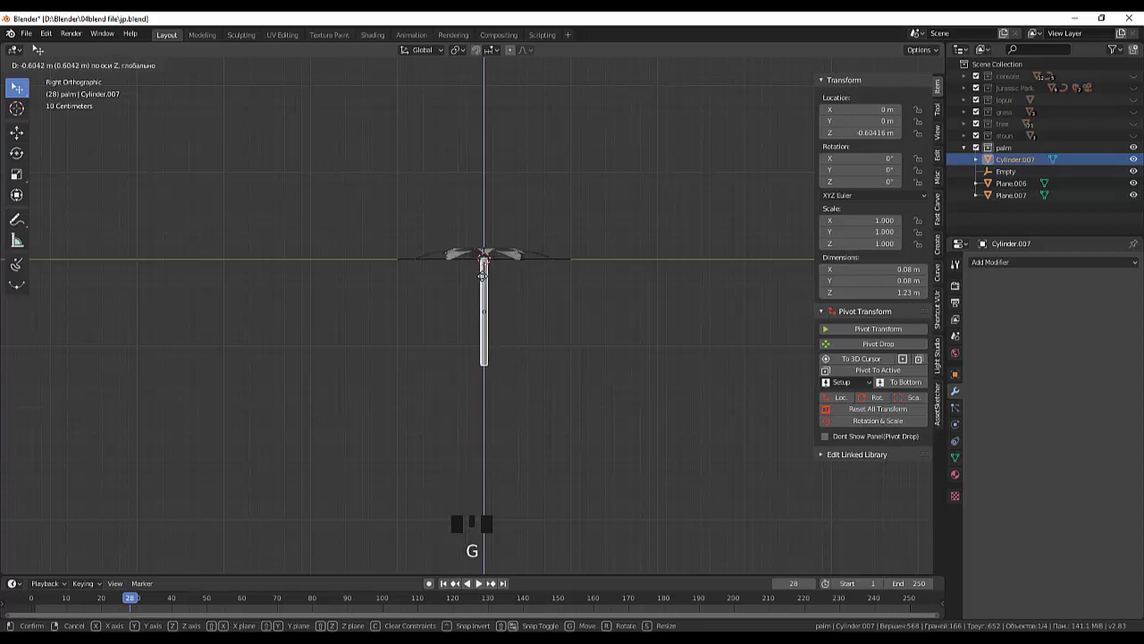
drag(547, 283, 1020, 185)
click(1020, 186)
drag(1013, 198, 900, 219)
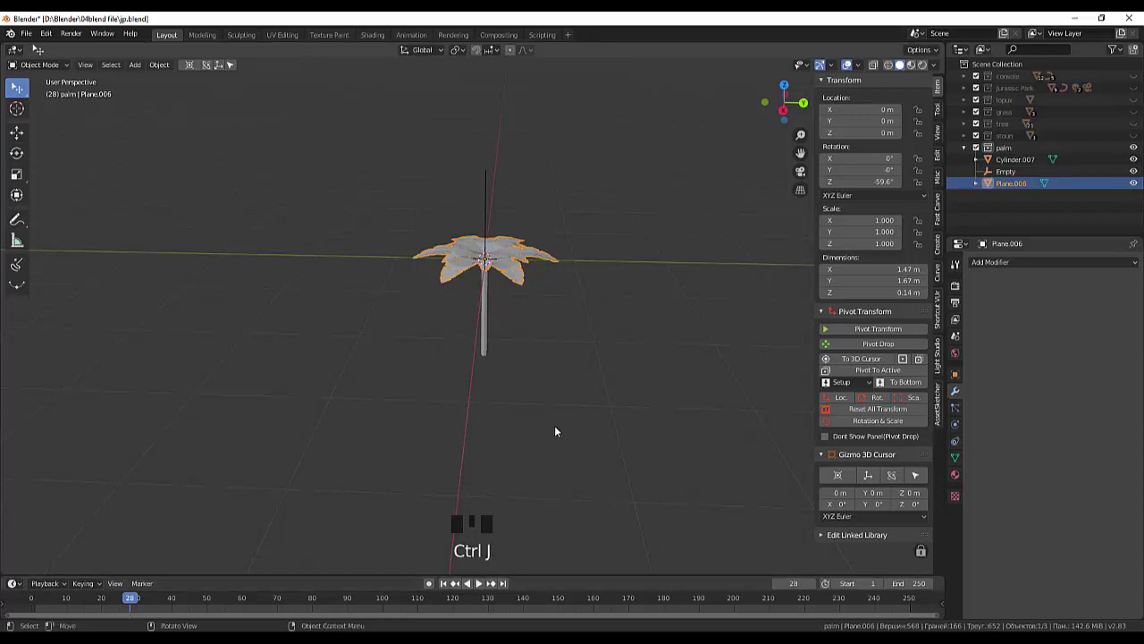
Tilt the joined frond crown to one side in Right view, about −8° X and −13.4° Y.
drag(571, 353, 579, 289)
key(KP_3)
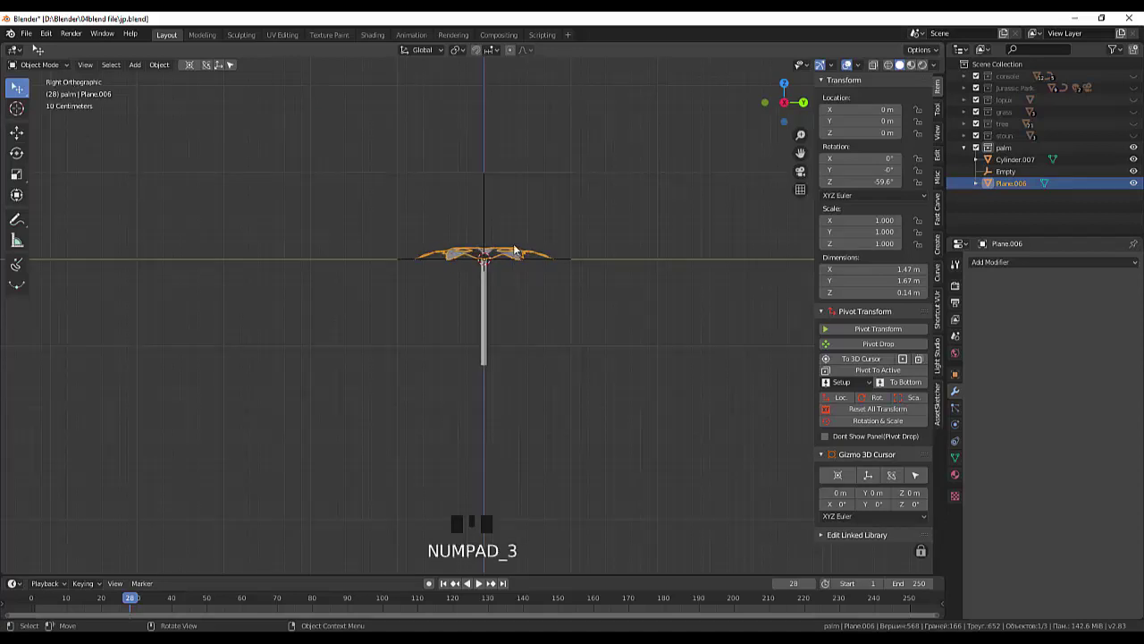
key(r)
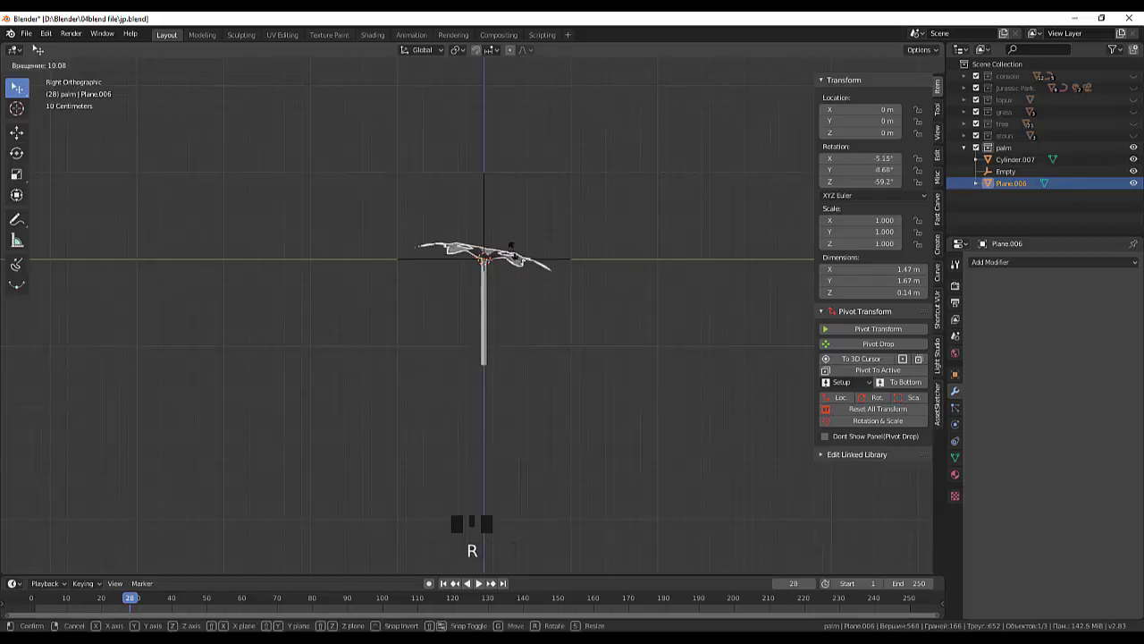
click(506, 352)
drag(506, 355, 1139, 186)
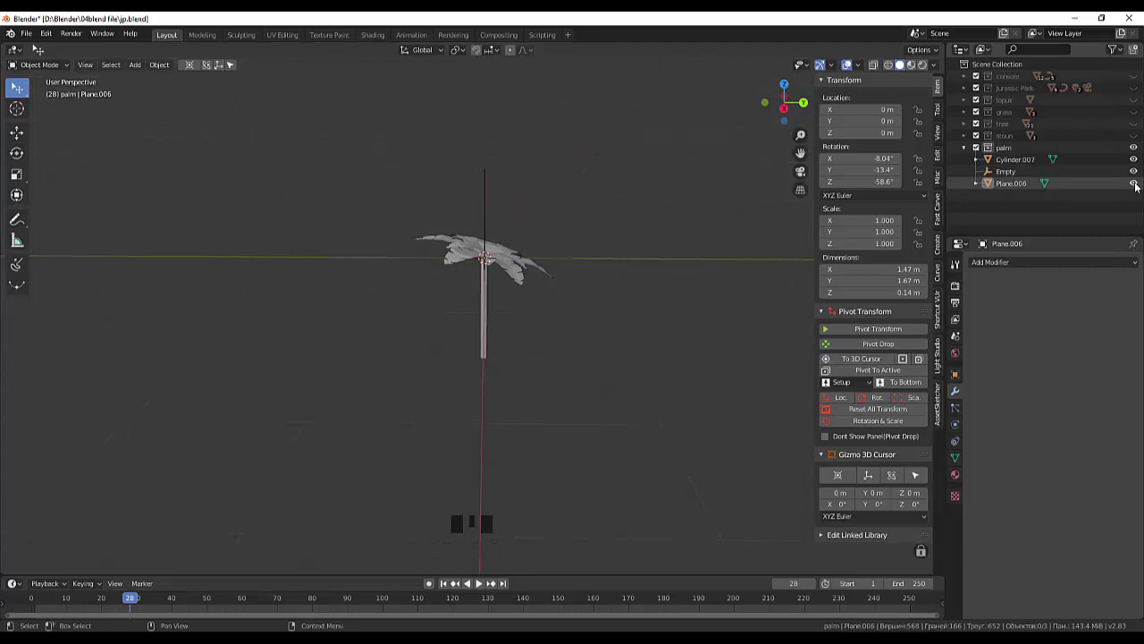
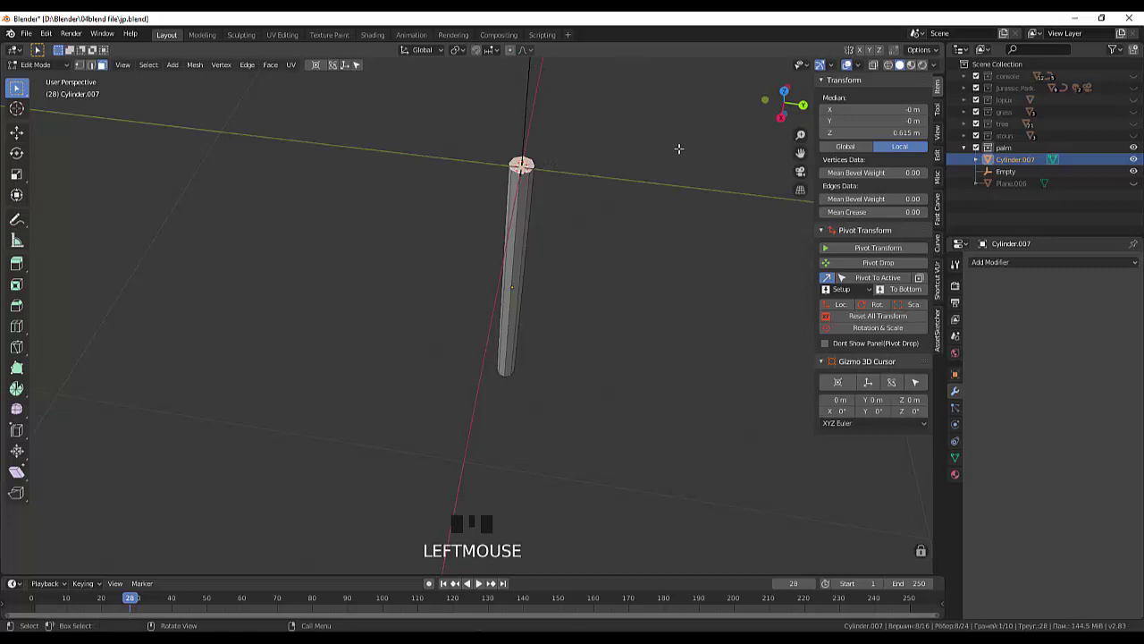
Shrink the trunk's top vertices so the shaft tapers beneath the crown.
key(s)
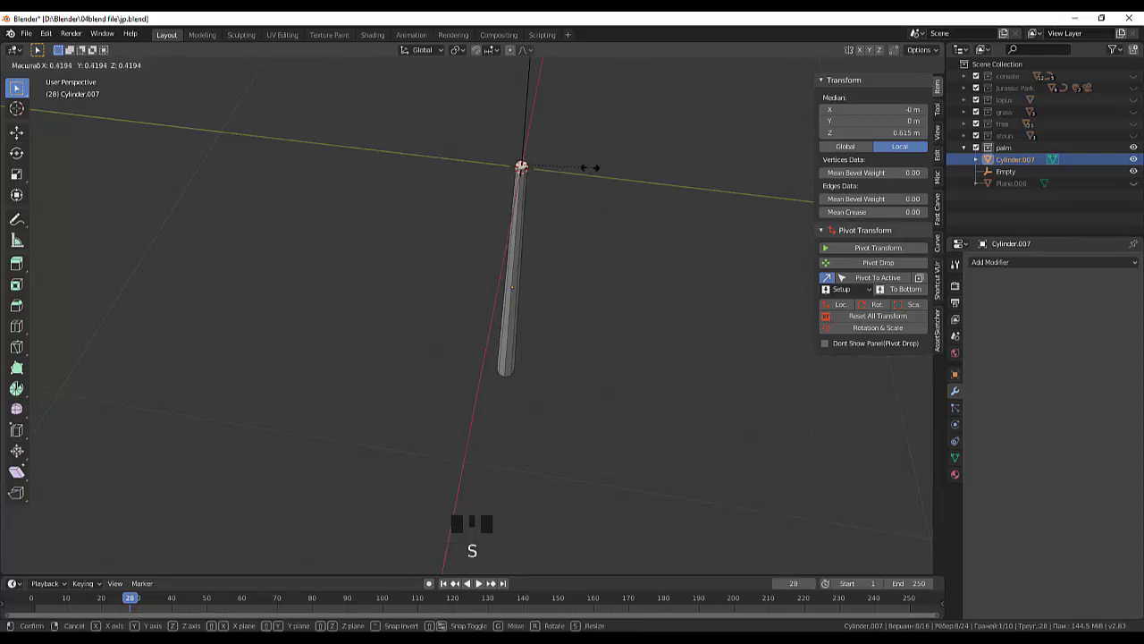
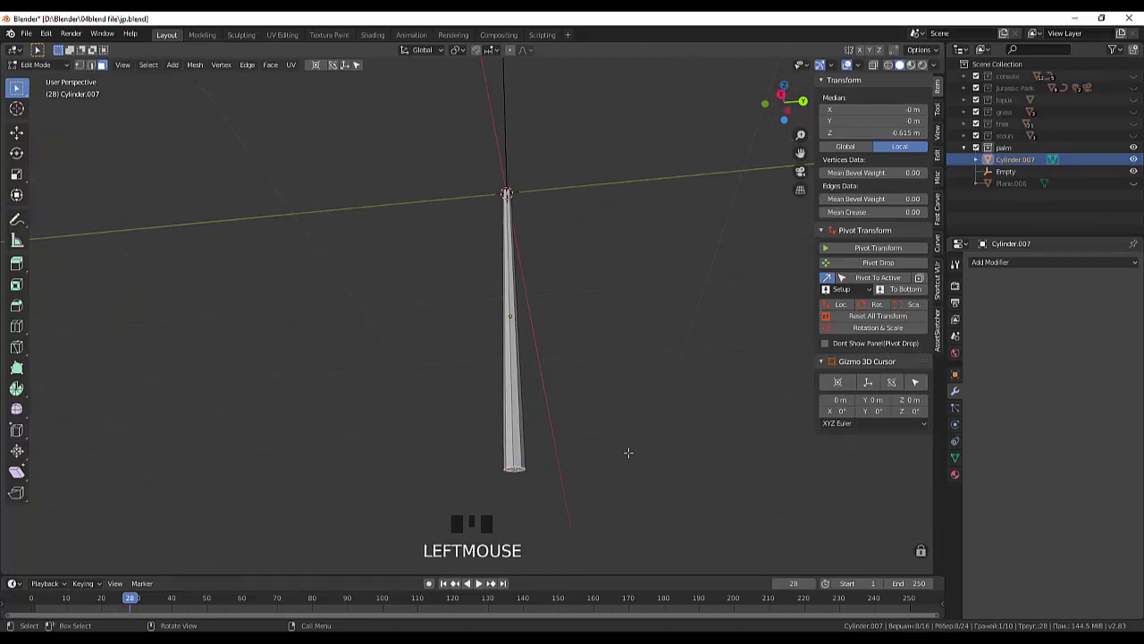
key(s)
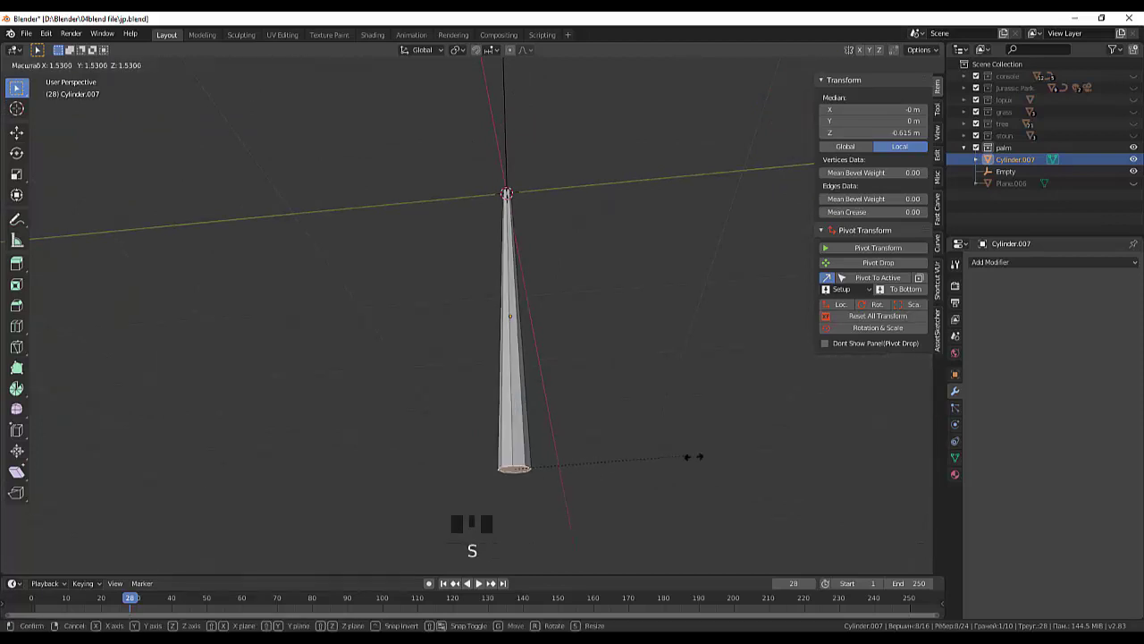
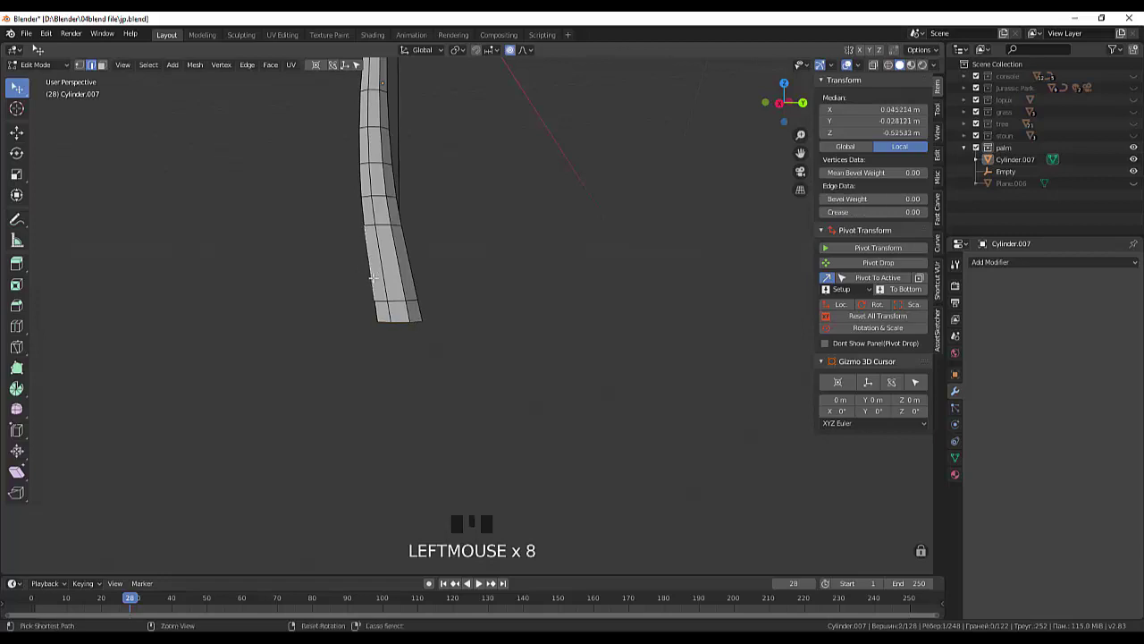
Add a loop cut near the bottom, widen the base with proportional falloff and return to Object Mode.
key(ctrl+r)
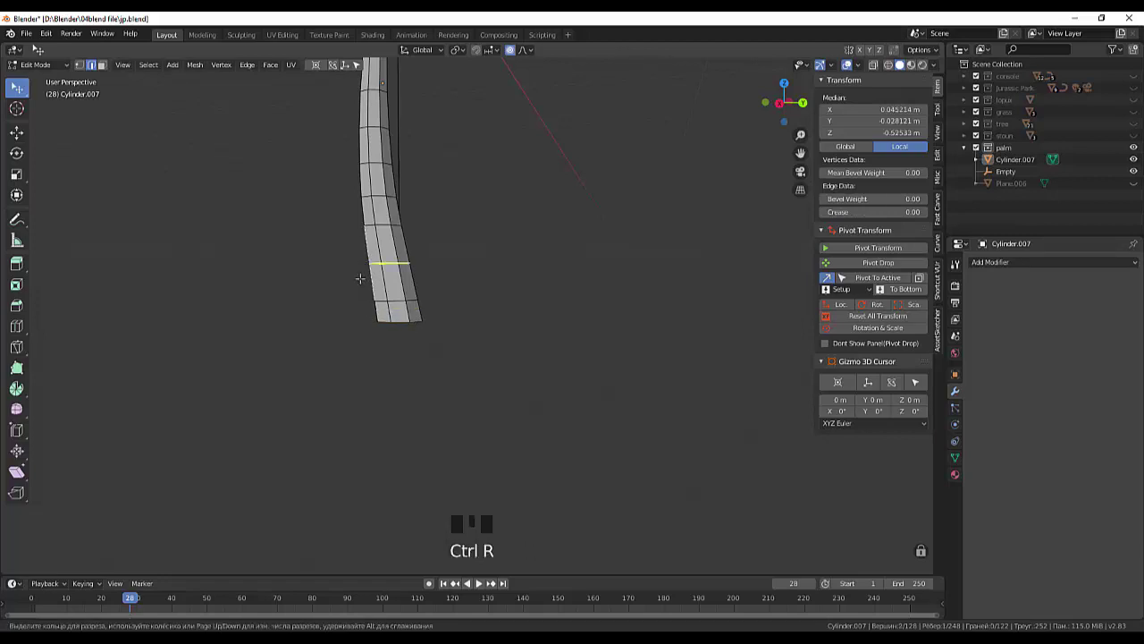
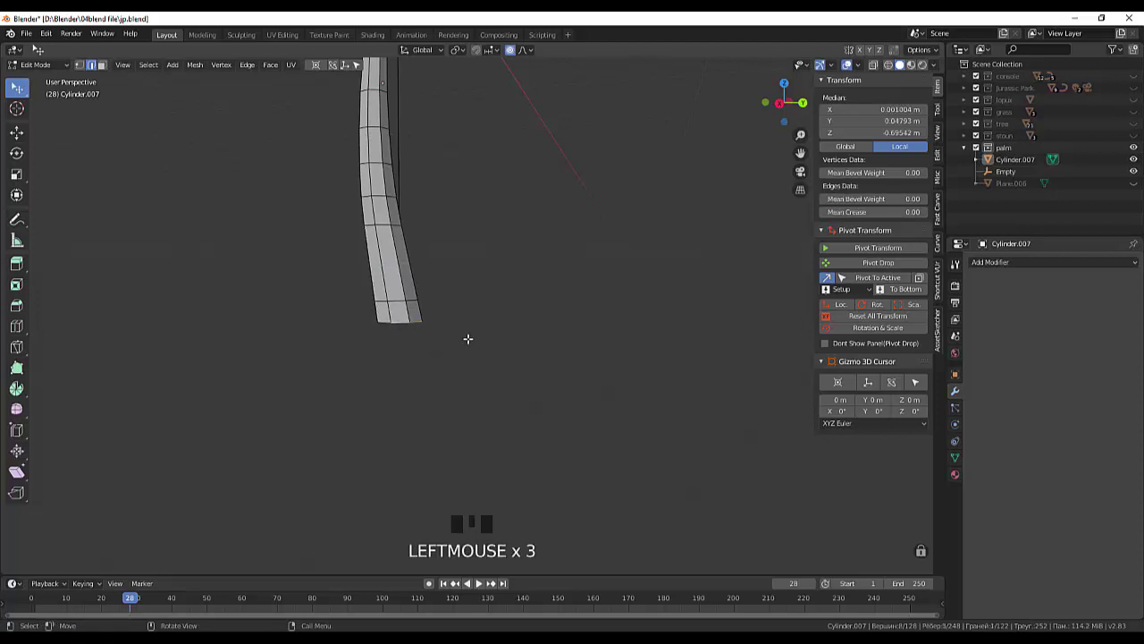
key(s)
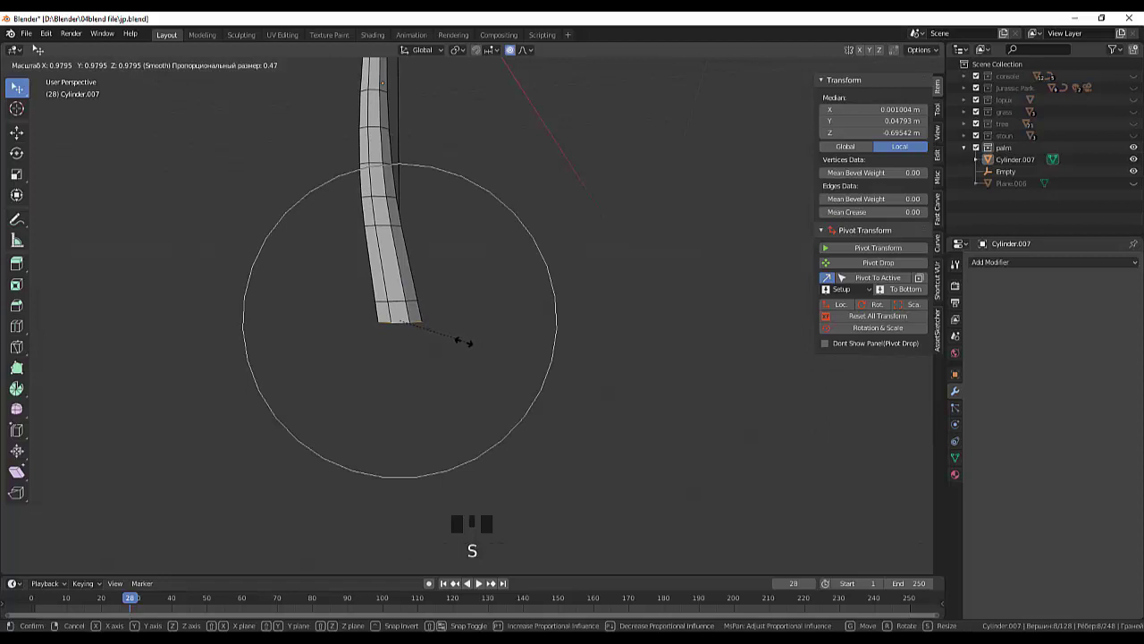
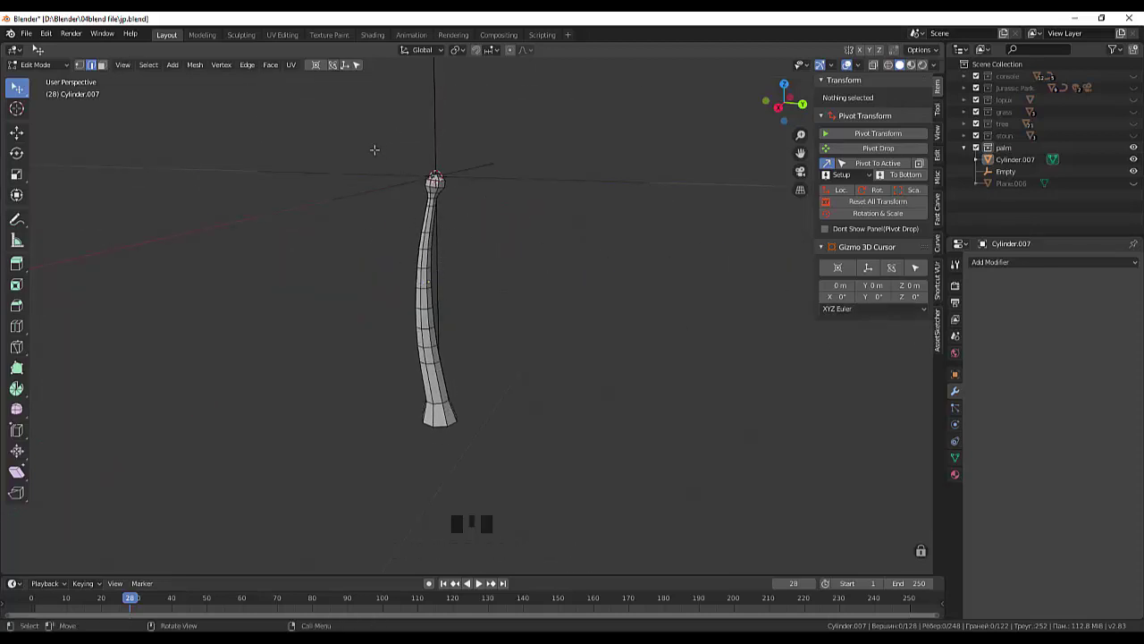
click(106, 67)
drag(29, 68, 431, 357)
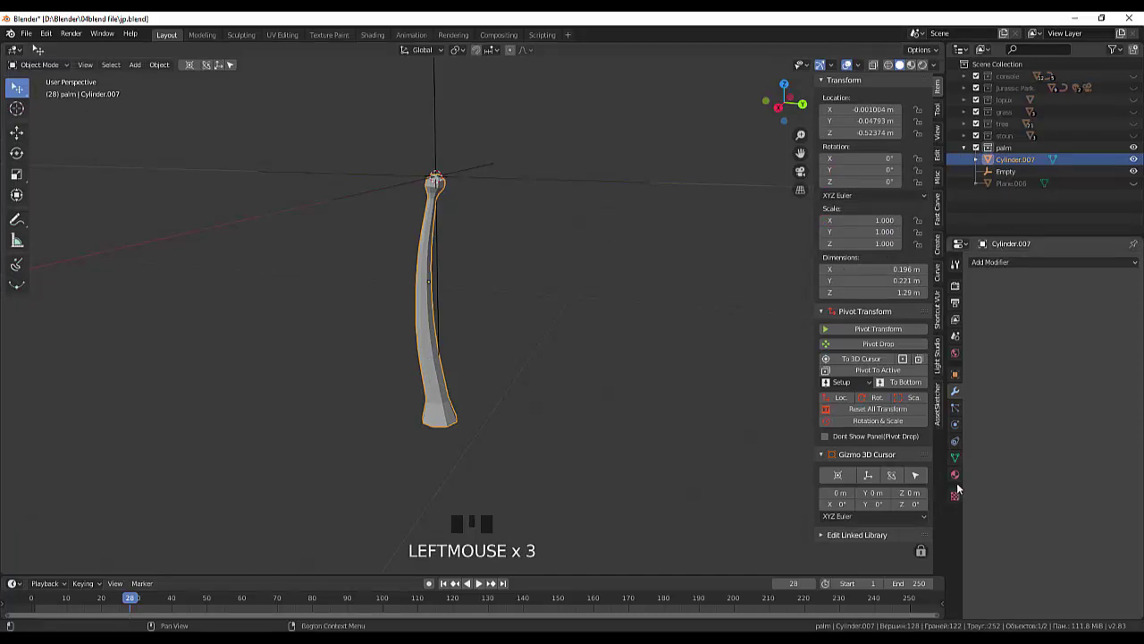
Create a new warm tan material with an orange base colour for the trunk.
click(958, 481)
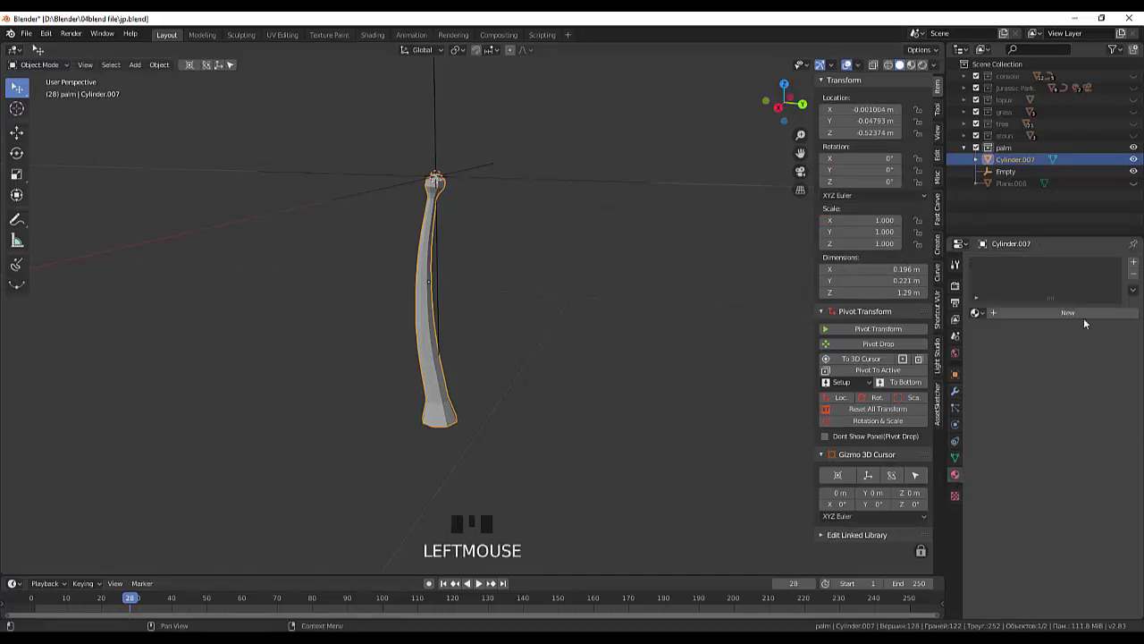
drag(1080, 319, 1095, 383)
click(1102, 435)
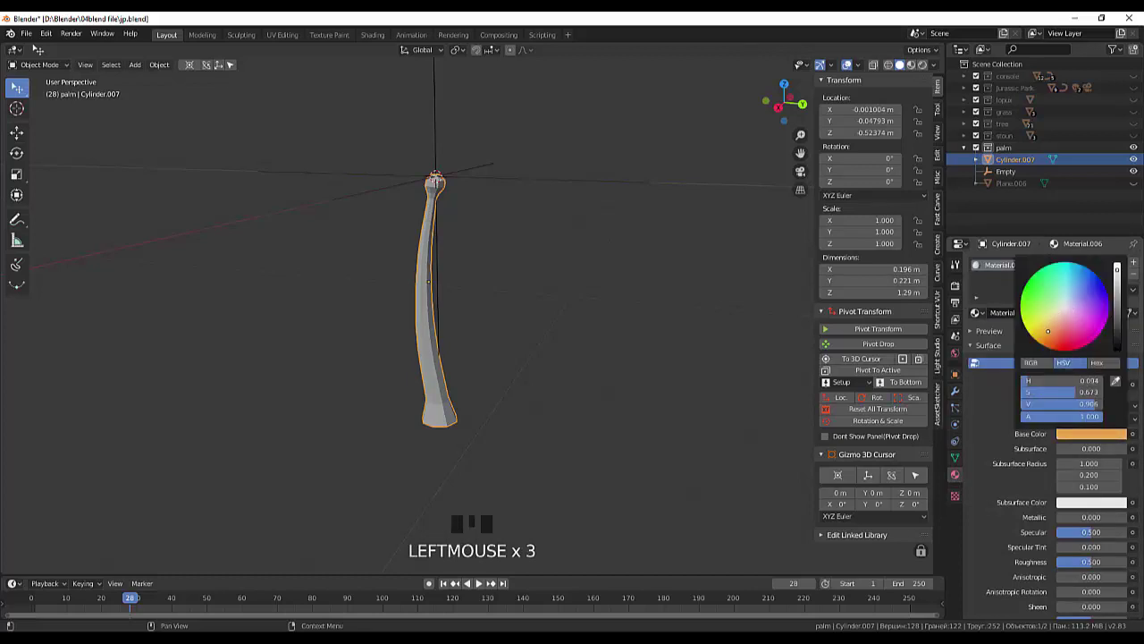
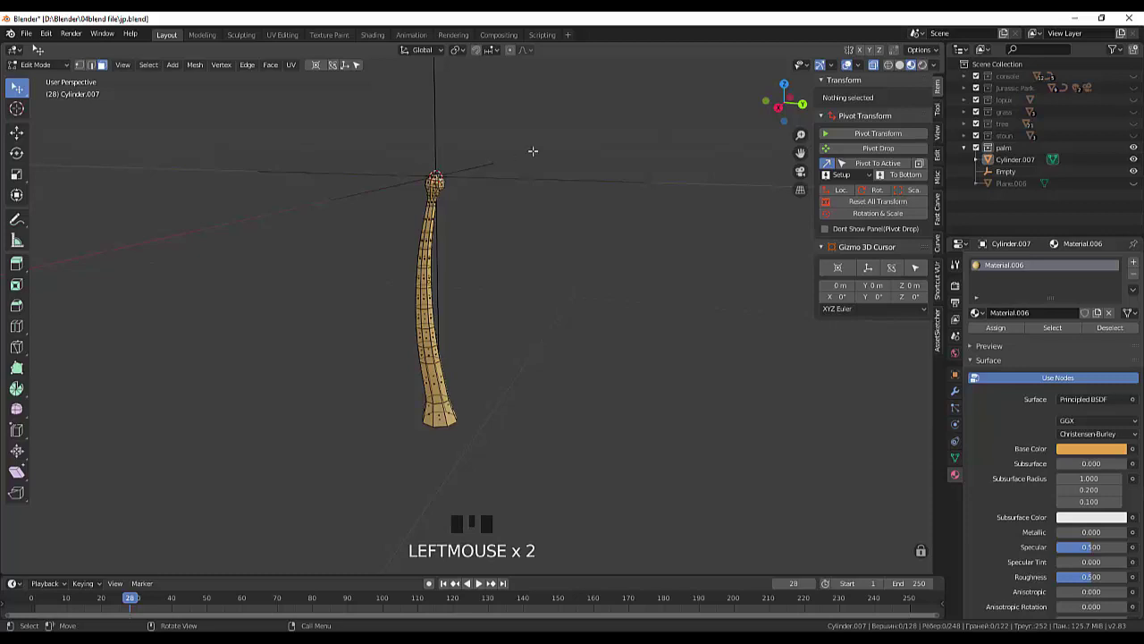
Box-select the trunk top and add a second material, Material.010, tuned toward yellow.
key(b)
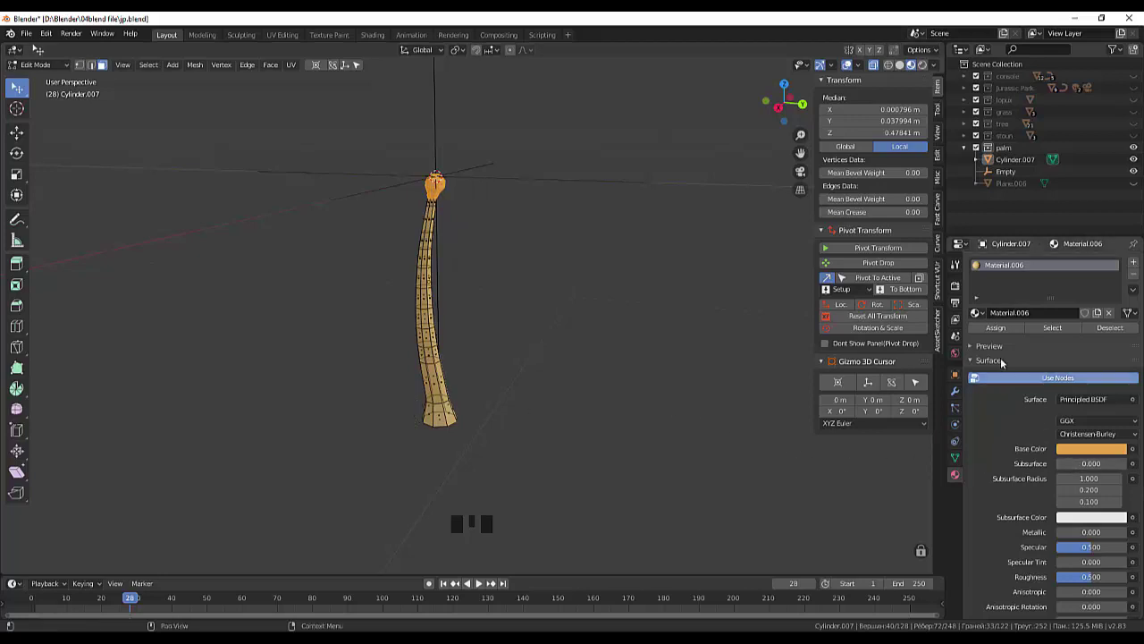
click(1140, 266)
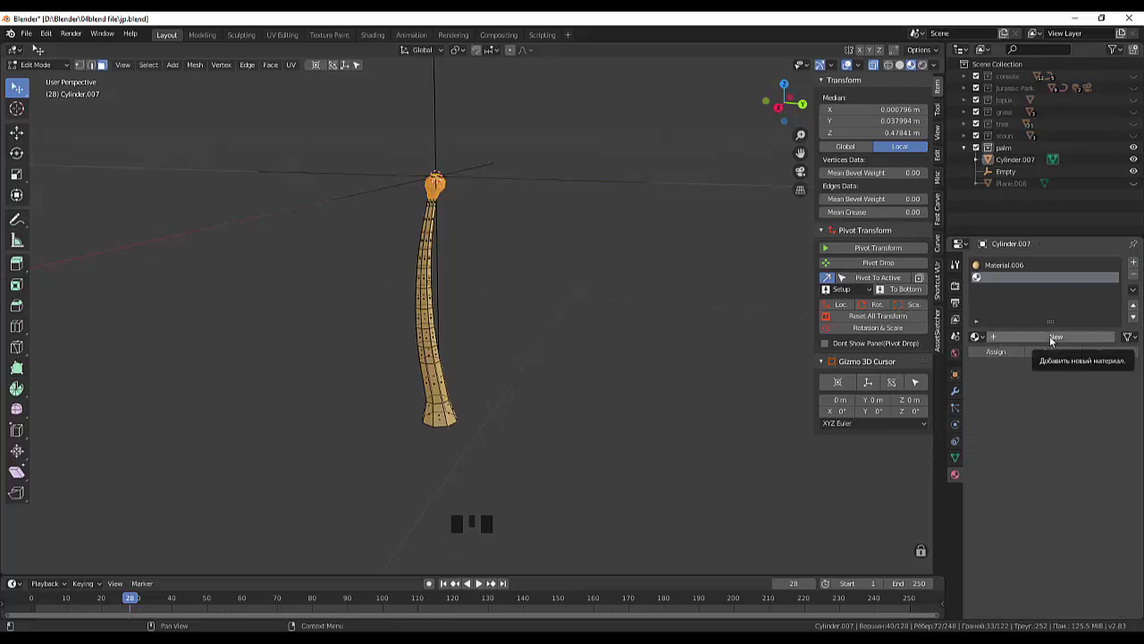
drag(1056, 341, 1058, 389)
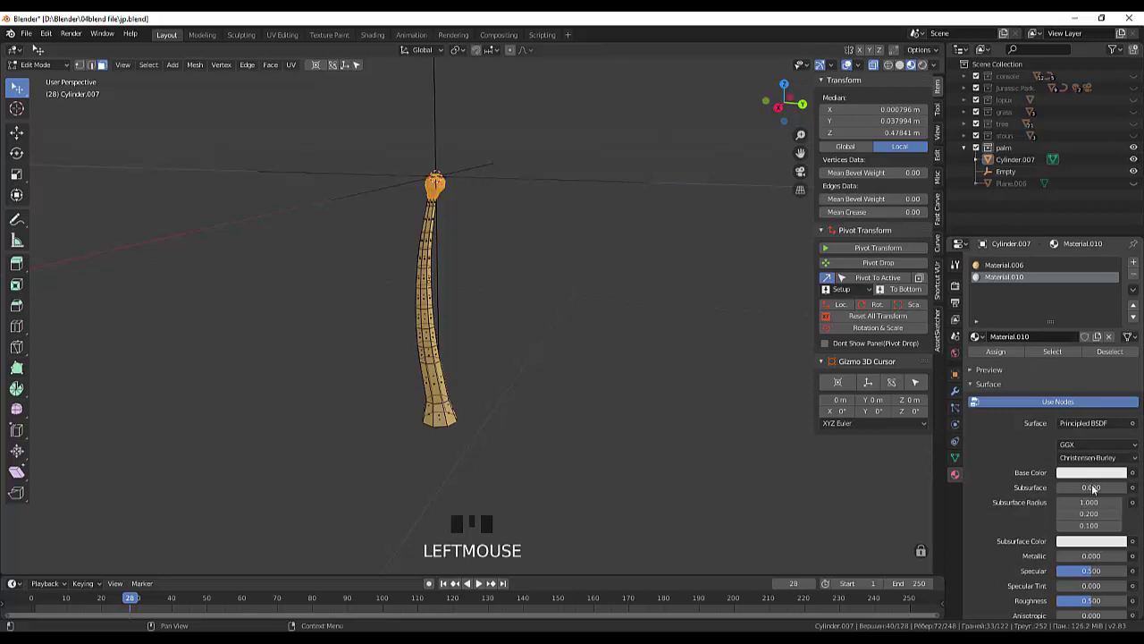
click(1091, 476)
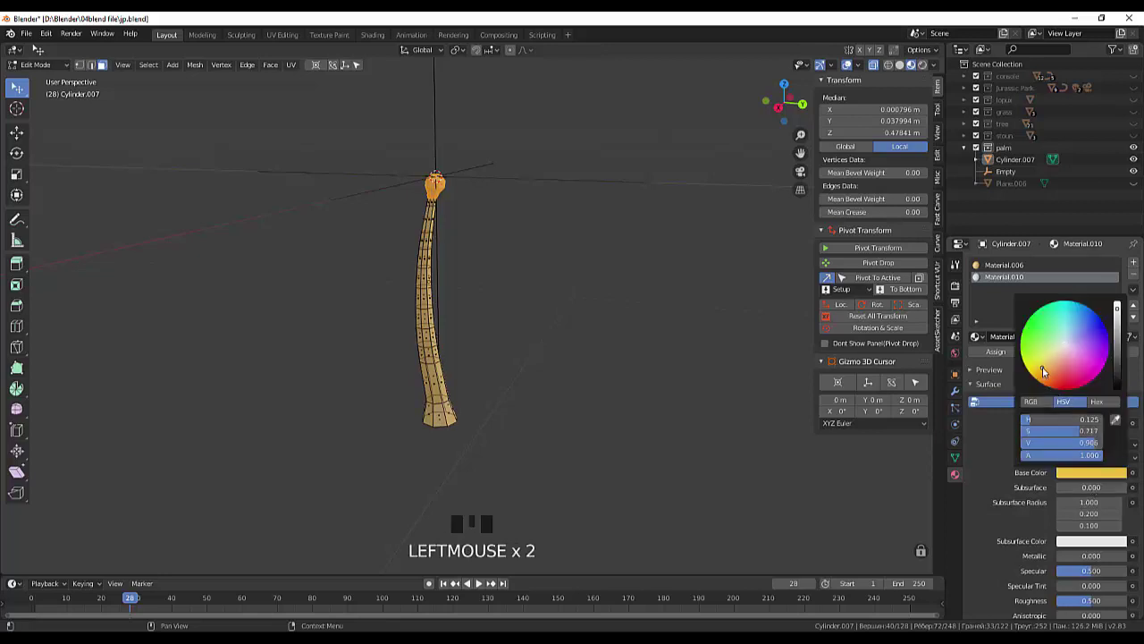
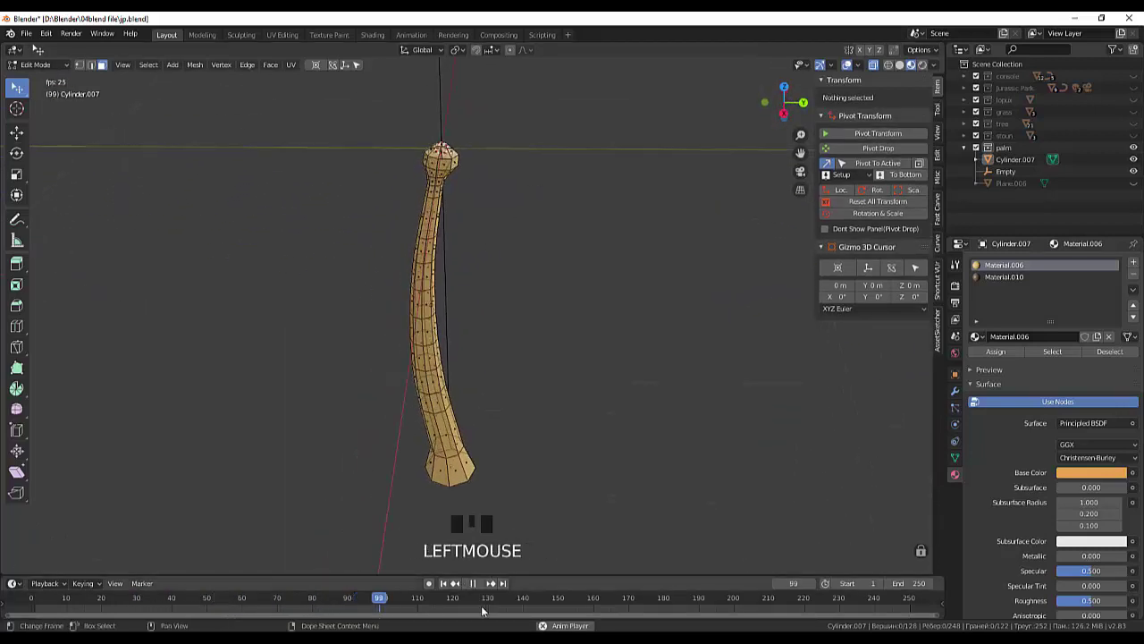
Set Material.010's base colour to dark brown for the trunk's bottom ring.
click(481, 589)
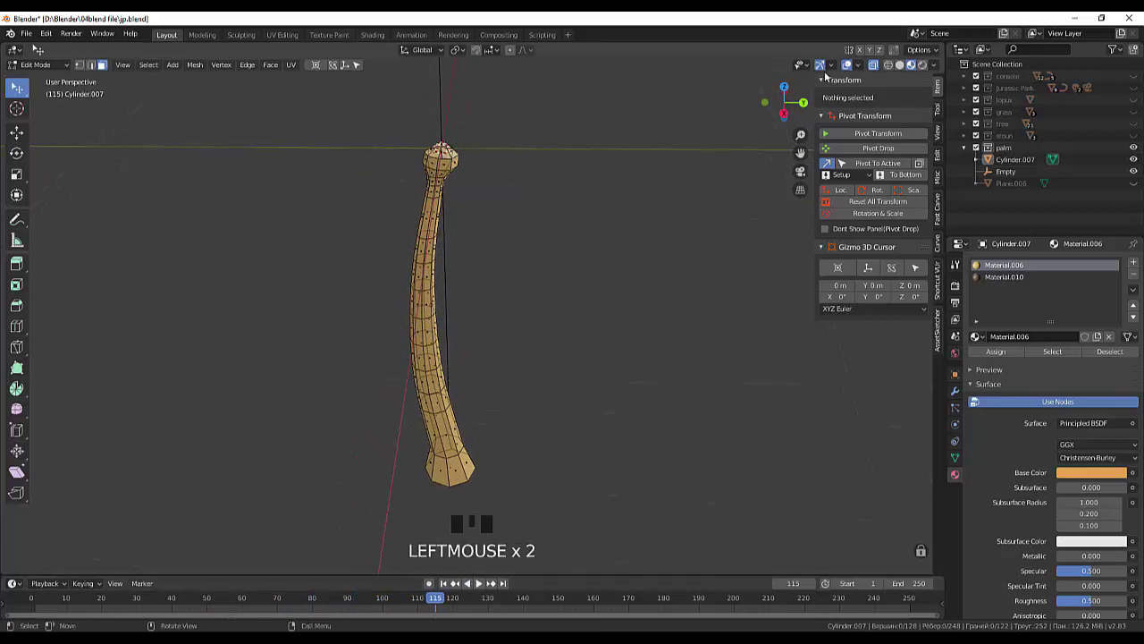
drag(879, 68, 812, 103)
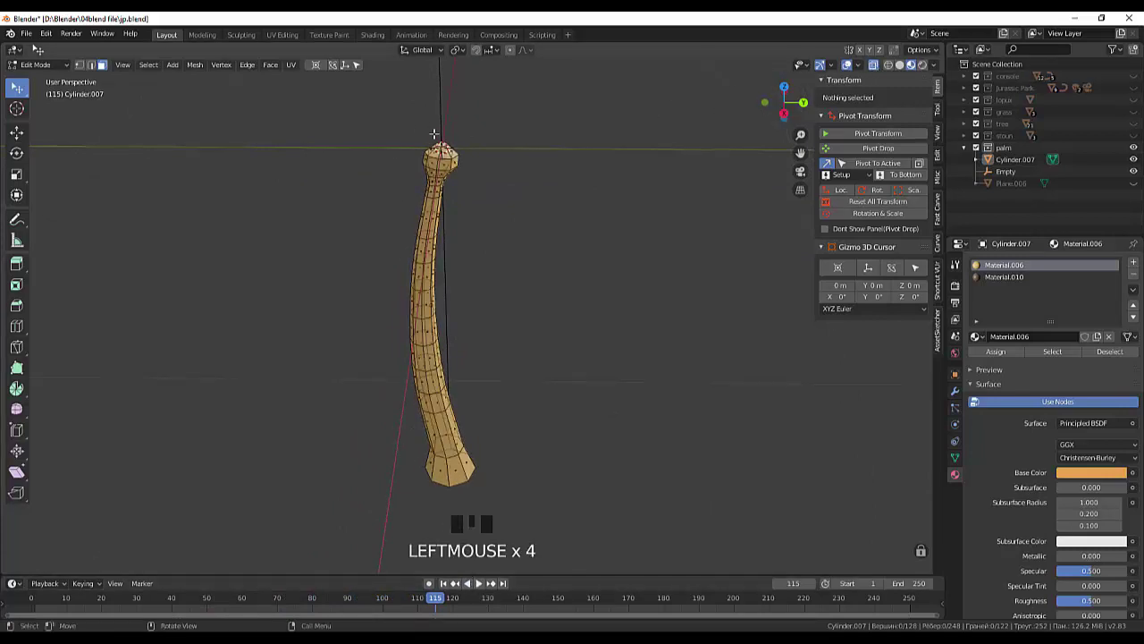
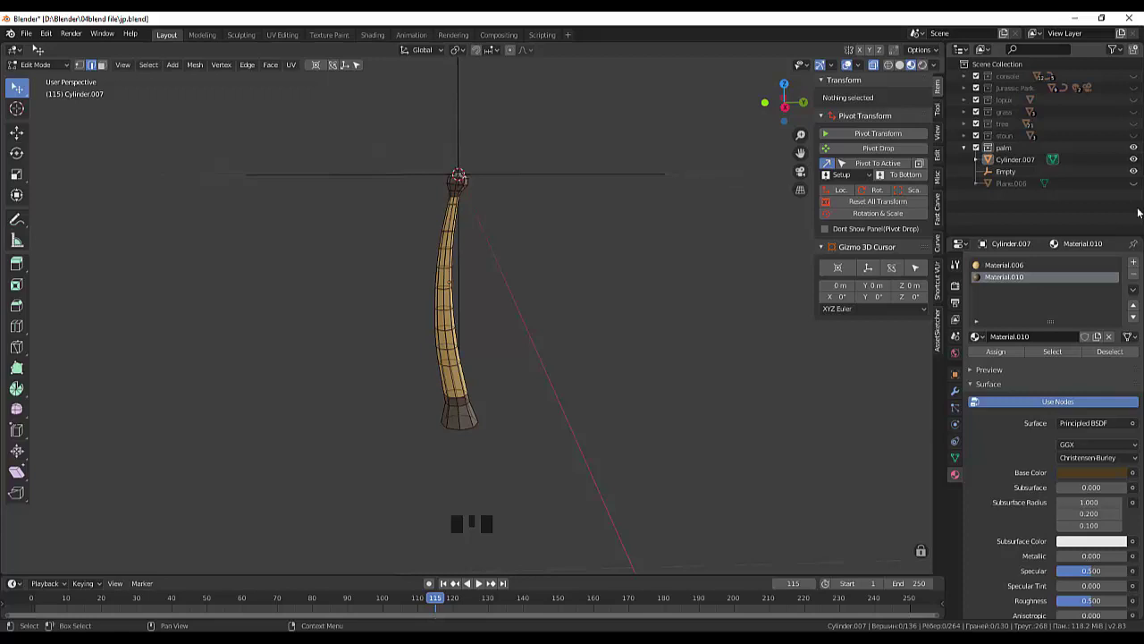
Delete the Empty from the Outliner so only the trunk and frond crown remain.
click(1001, 176)
drag(1001, 176, 1135, 175)
click(1136, 175)
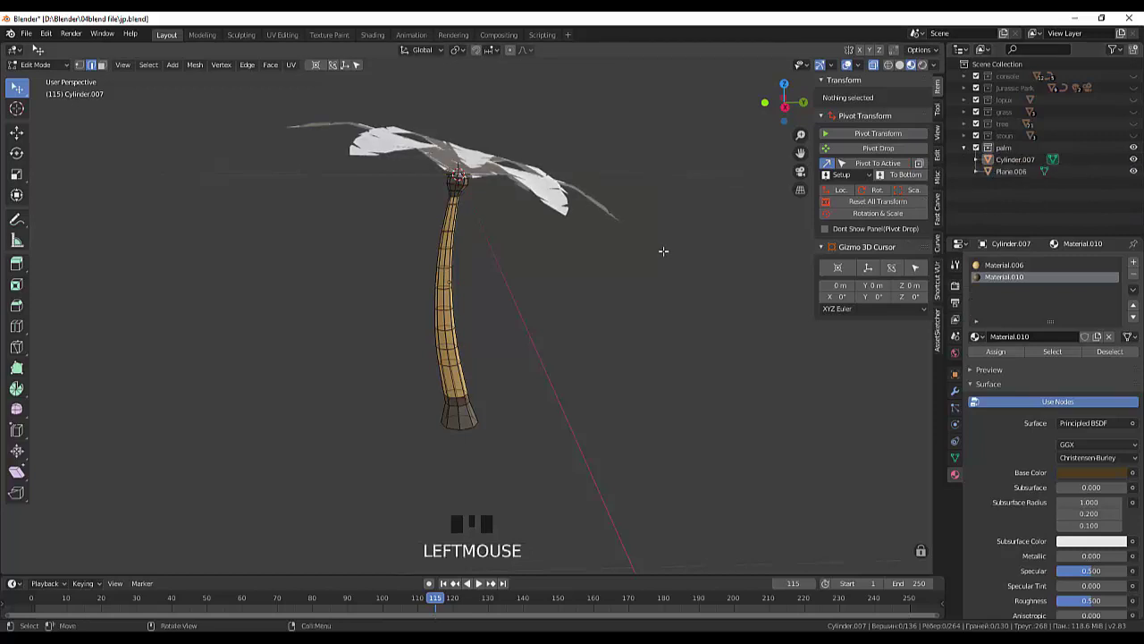
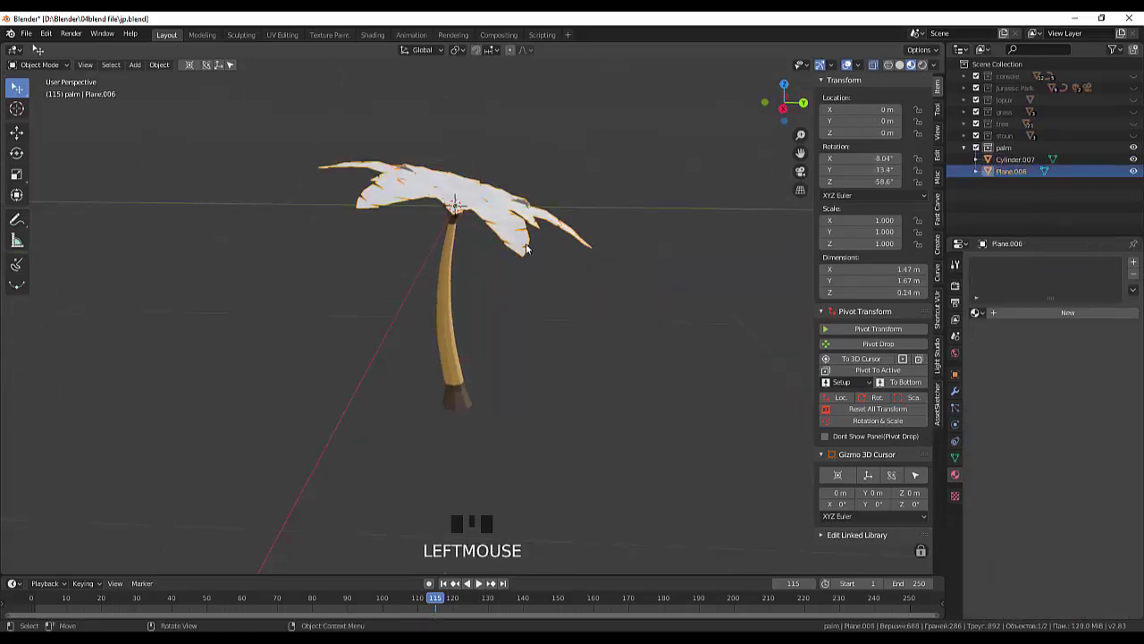
Orbit and zoom to a side angle on the isolated palm tree.
drag(587, 278, 1019, 396)
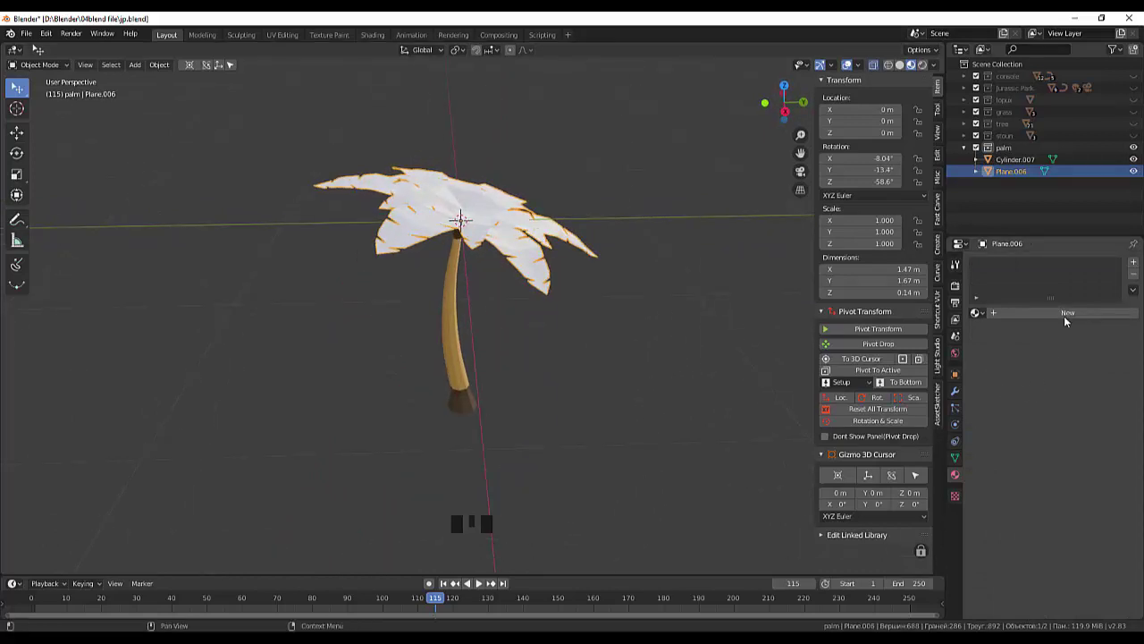
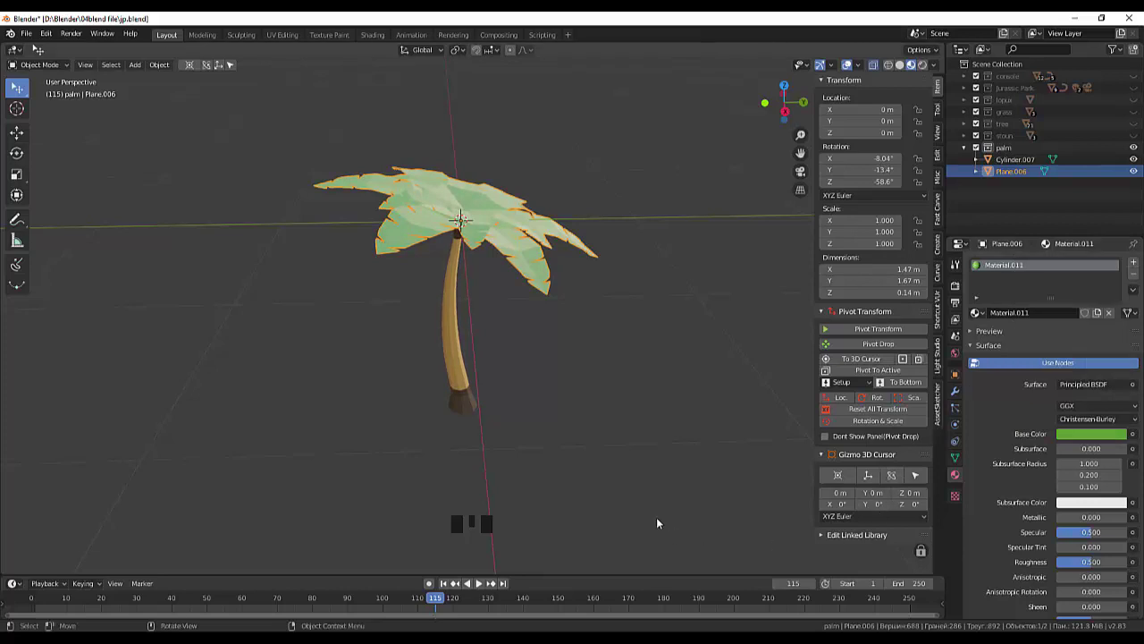
click(668, 487)
scroll(down, 3)
drag(677, 389, 574, 415)
scroll(up, 3)
scroll(up, 3)
drag(540, 345, 539, 219)
Scale the leaf canopy down to 0.81 so it suits the curved trunk.
click(539, 219)
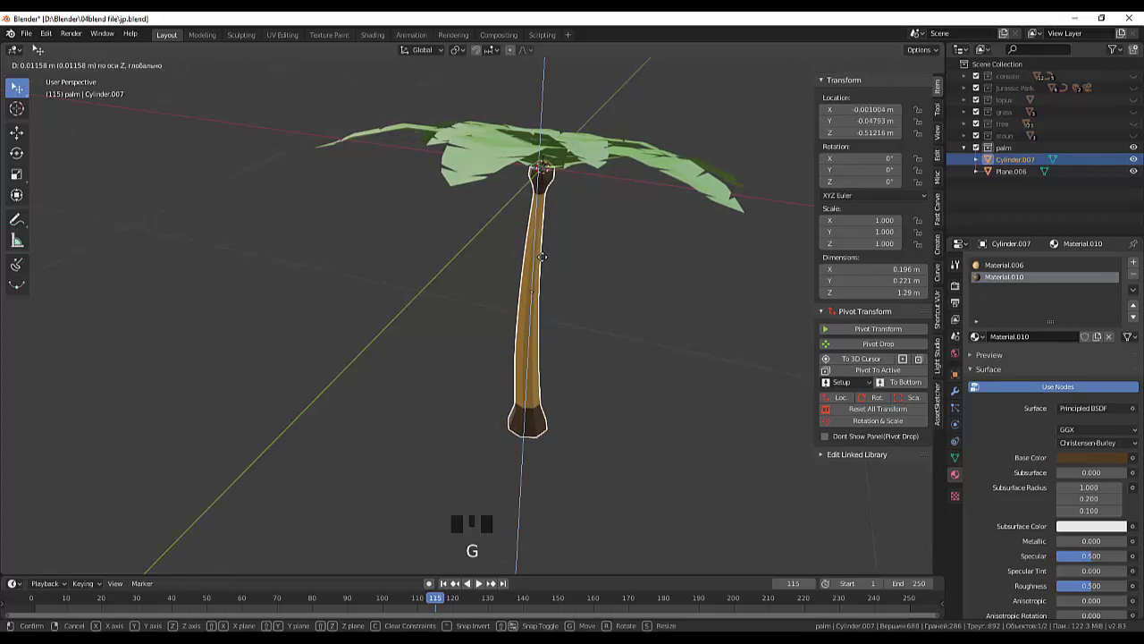
click(601, 290)
drag(613, 305, 605, 301)
scroll(down, 3)
click(528, 241)
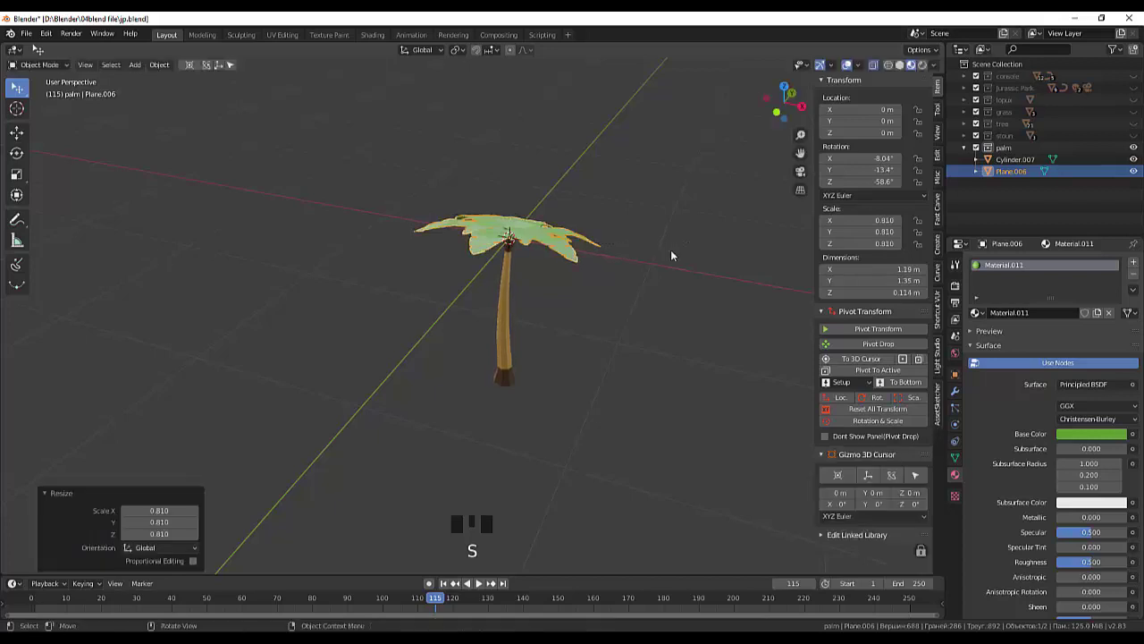
Leave local view and orbit out to see the whole console diorama.
drag(625, 324, 625, 320)
drag(638, 297, 1129, 96)
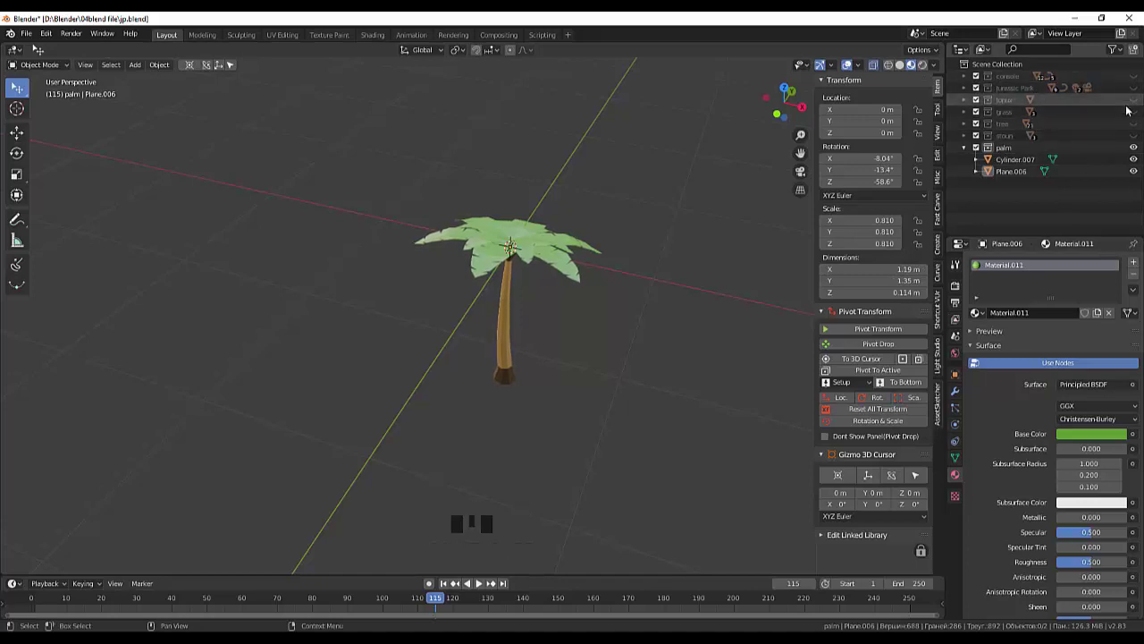
click(970, 153)
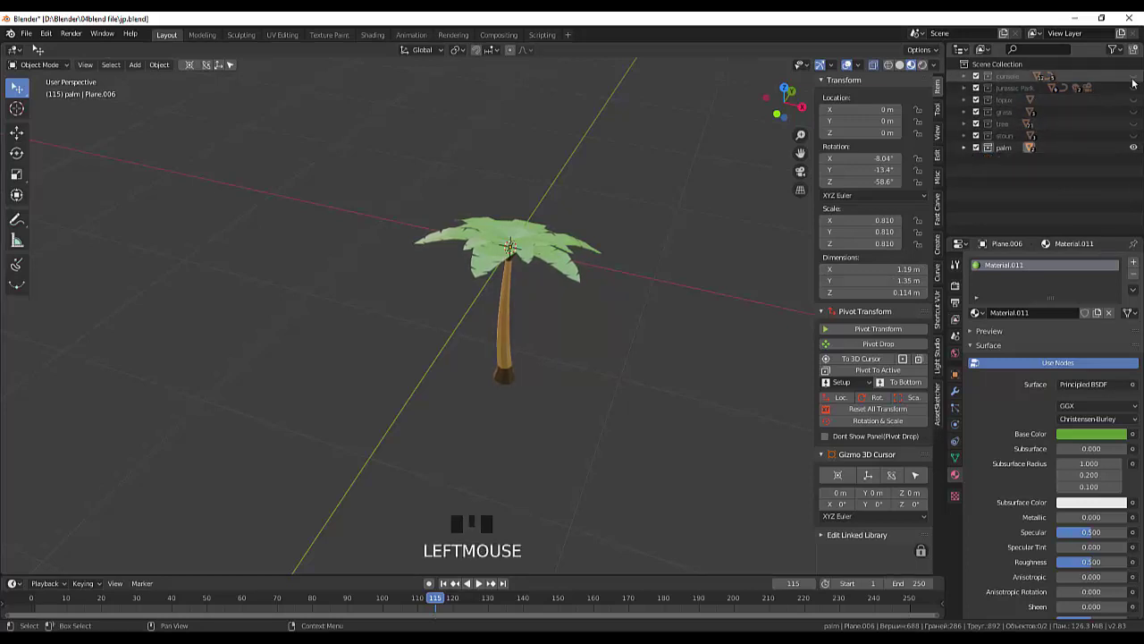
drag(1138, 92, 524, 401)
scroll(down, 3)
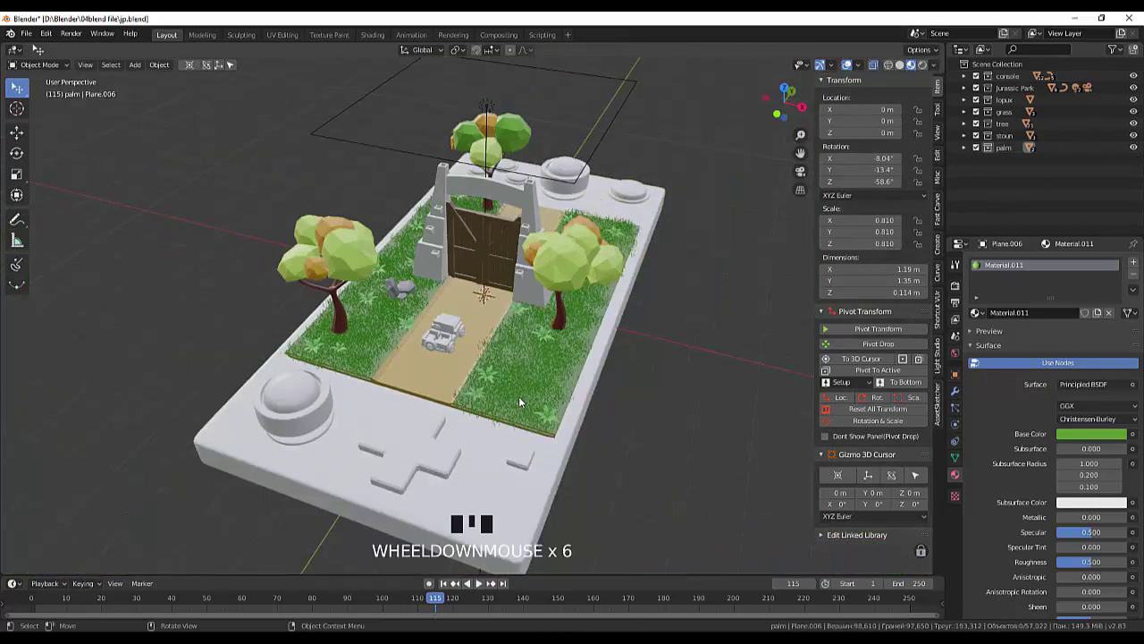
drag(518, 396, 472, 357)
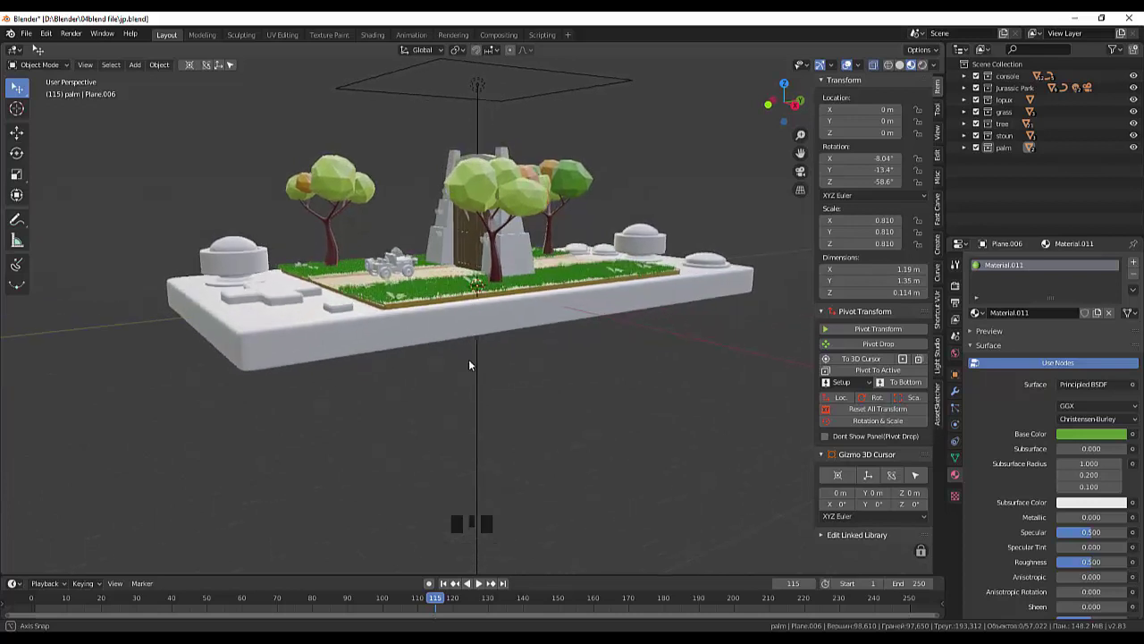
drag(1002, 154, 979, 153)
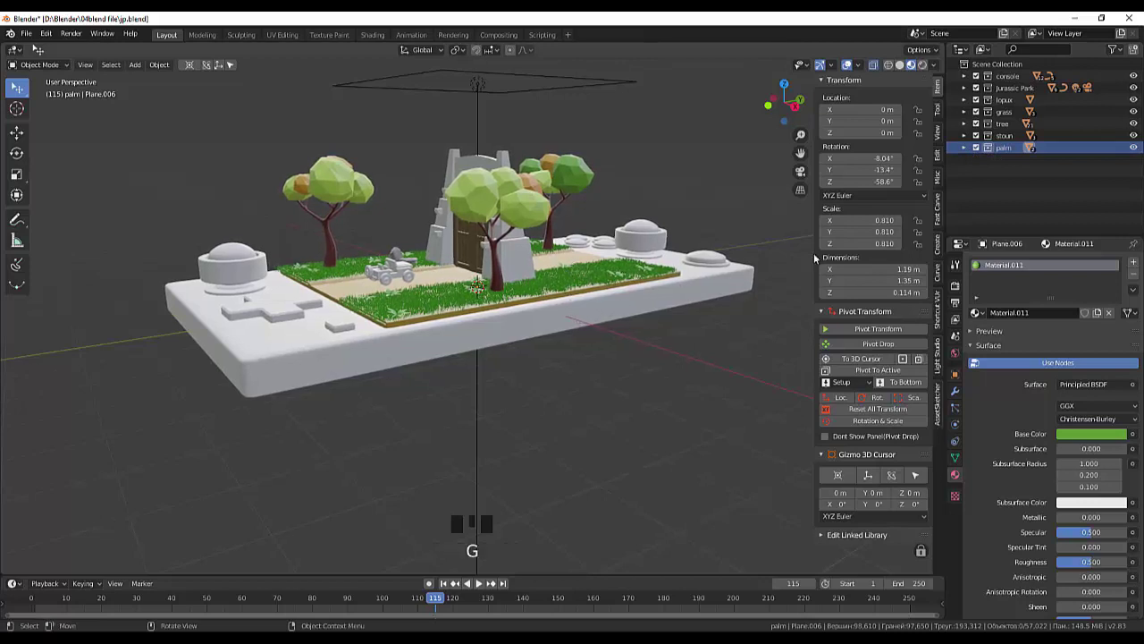
Expand the palm collection and select Cylinder.007 and Plane.006 together.
click(968, 150)
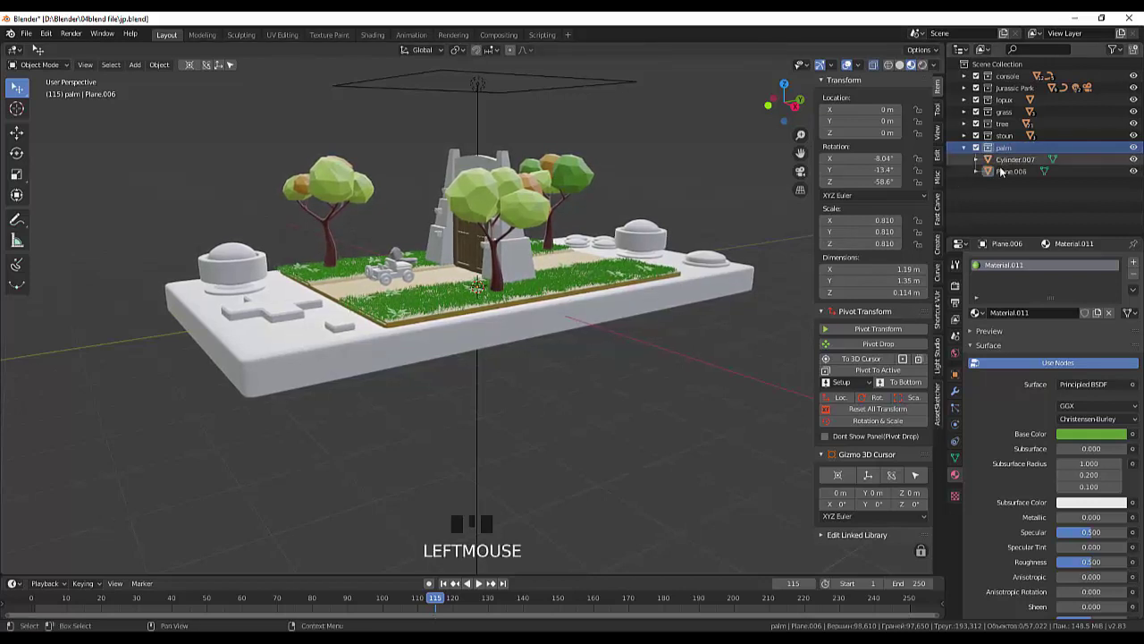
click(1011, 175)
click(1011, 162)
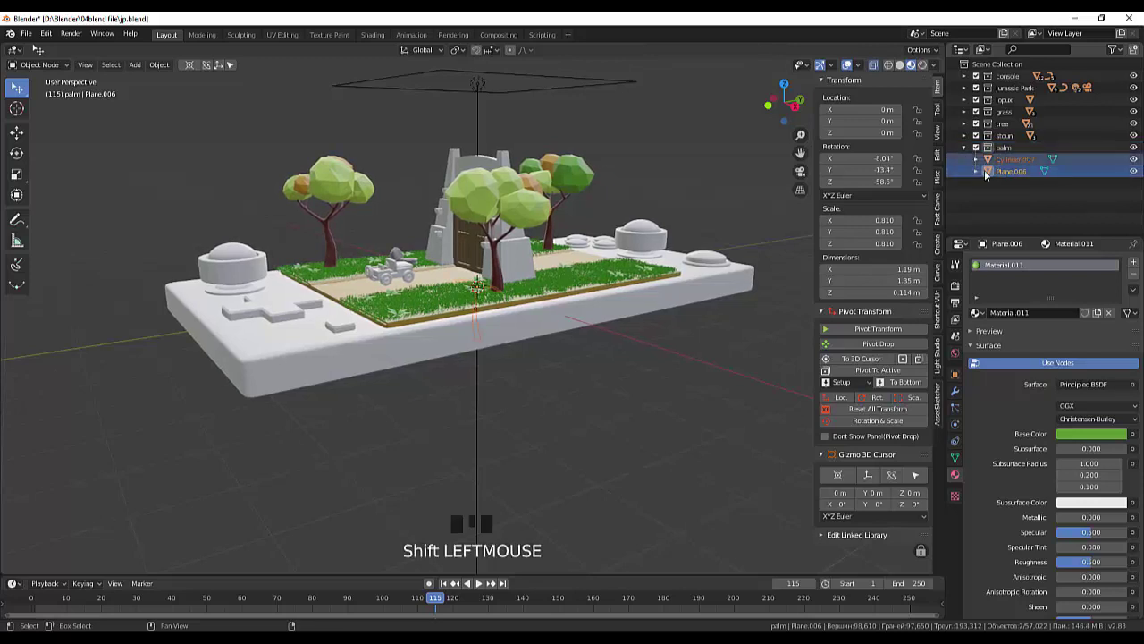
Enlarge the palm and move it onto the grass left of the park gate.
scroll(down, 3)
scroll(down, 3)
scroll(up, 3)
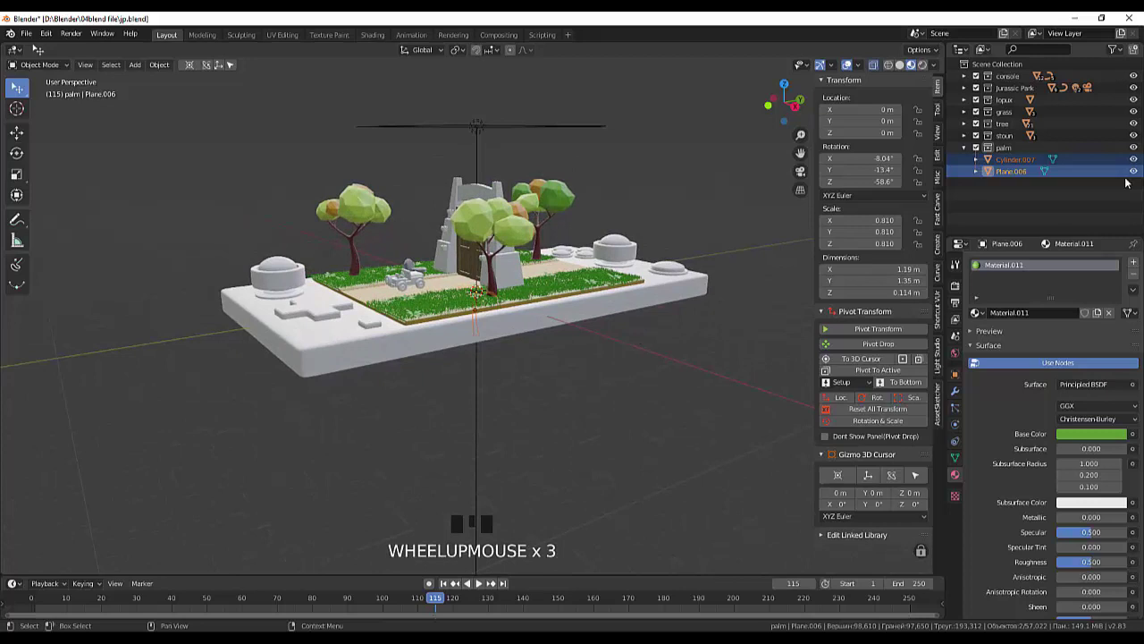
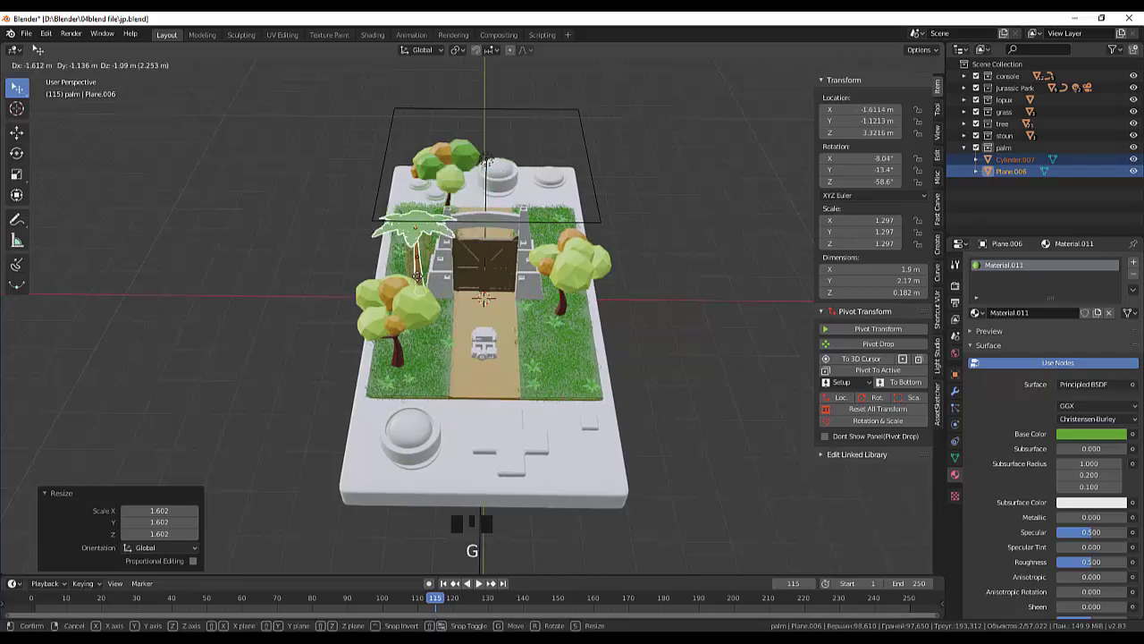
drag(610, 324, 293, 269)
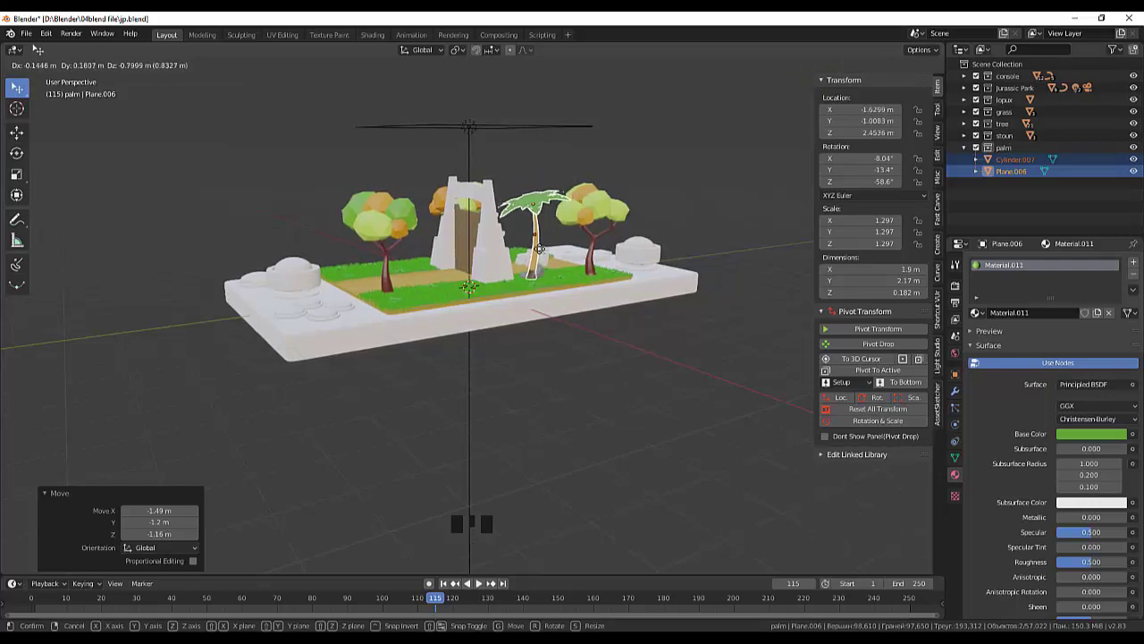
drag(610, 307, 570, 49)
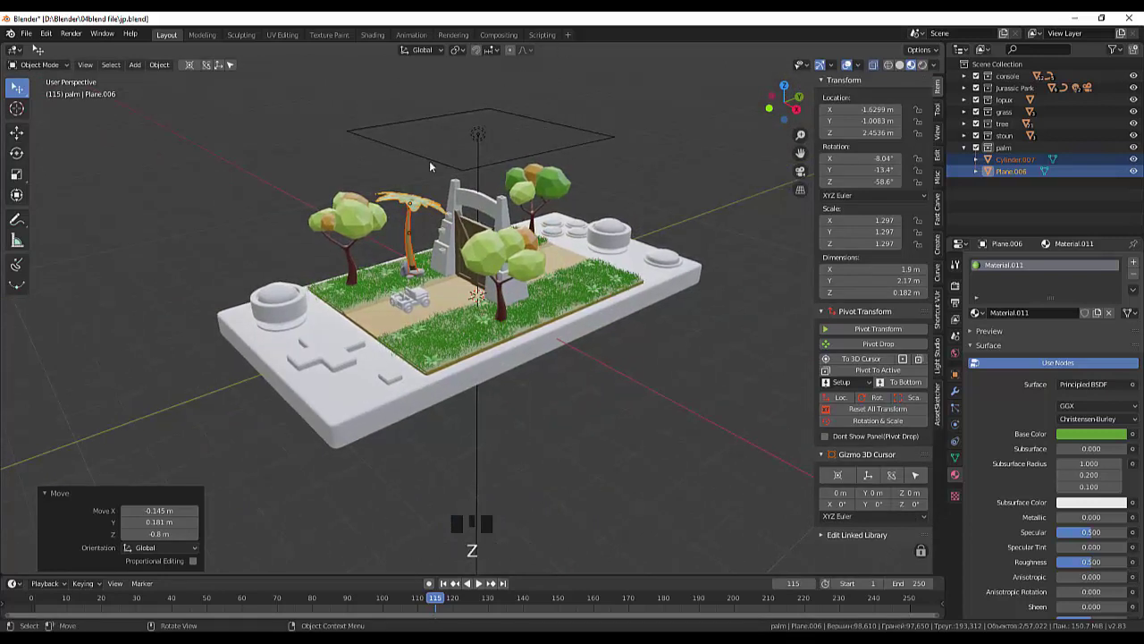
drag(423, 207, 442, 204)
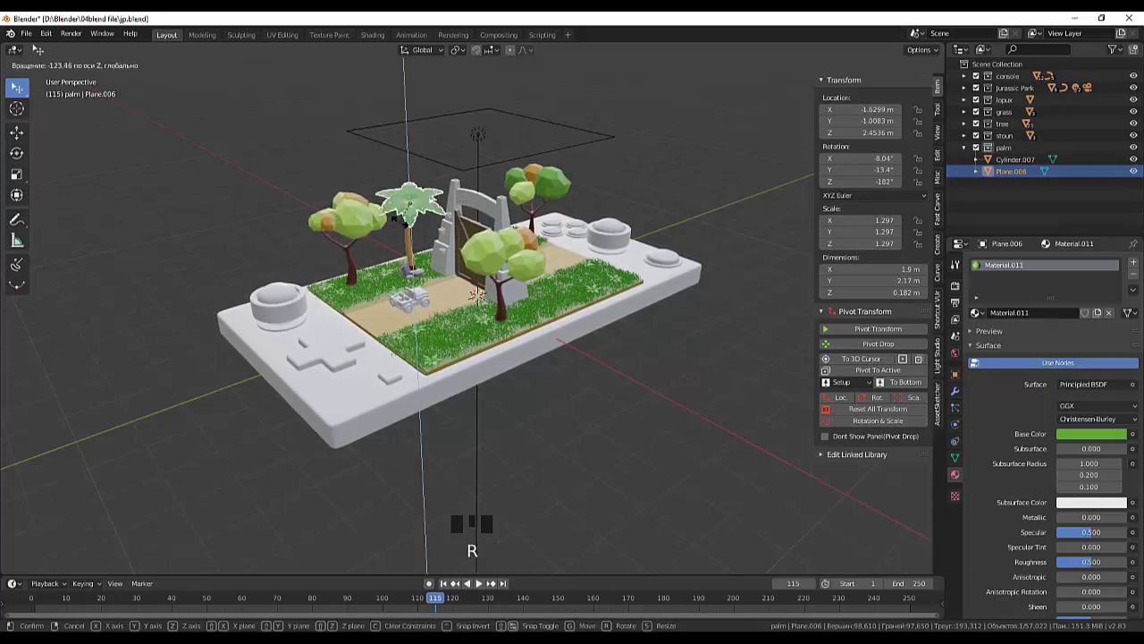
Rotate the palm's leaves about Z to roughly −182° around the trunk.
click(569, 466)
drag(587, 469, 454, 291)
scroll(up, 3)
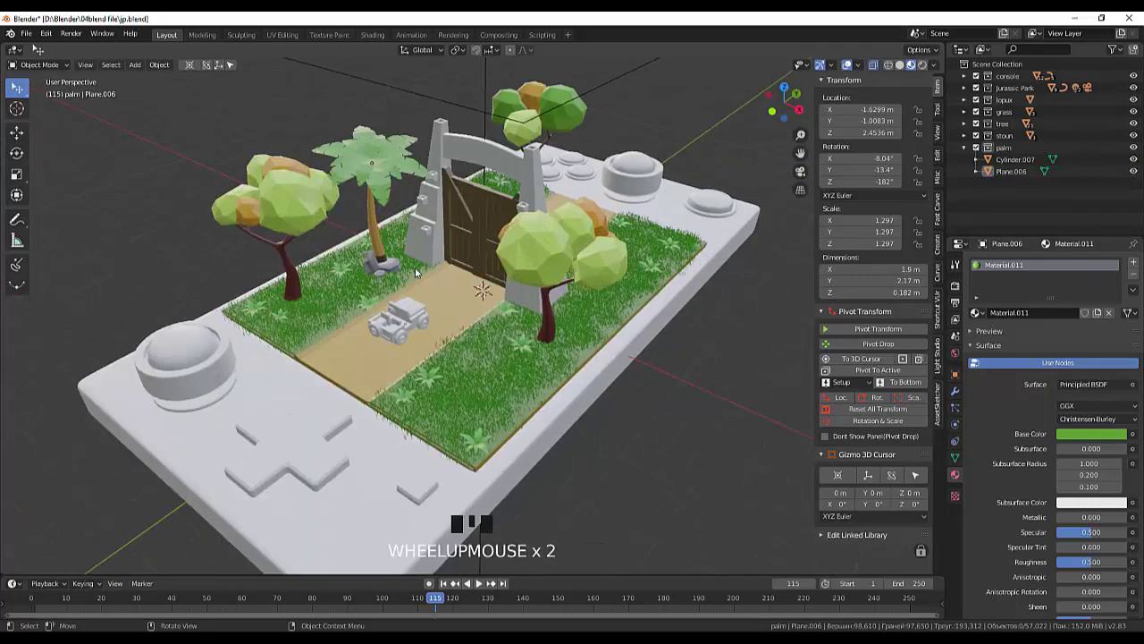
Move the trunk along X to about 1.87 m so it sits under the leaves.
click(403, 259)
drag(404, 276, 386, 259)
key(g)
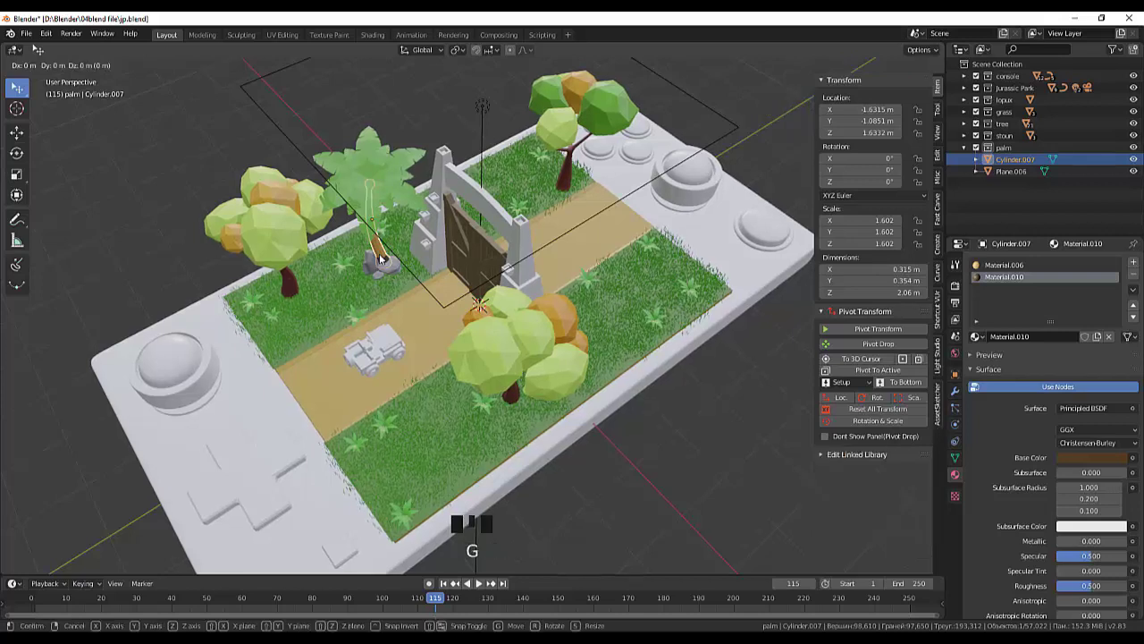
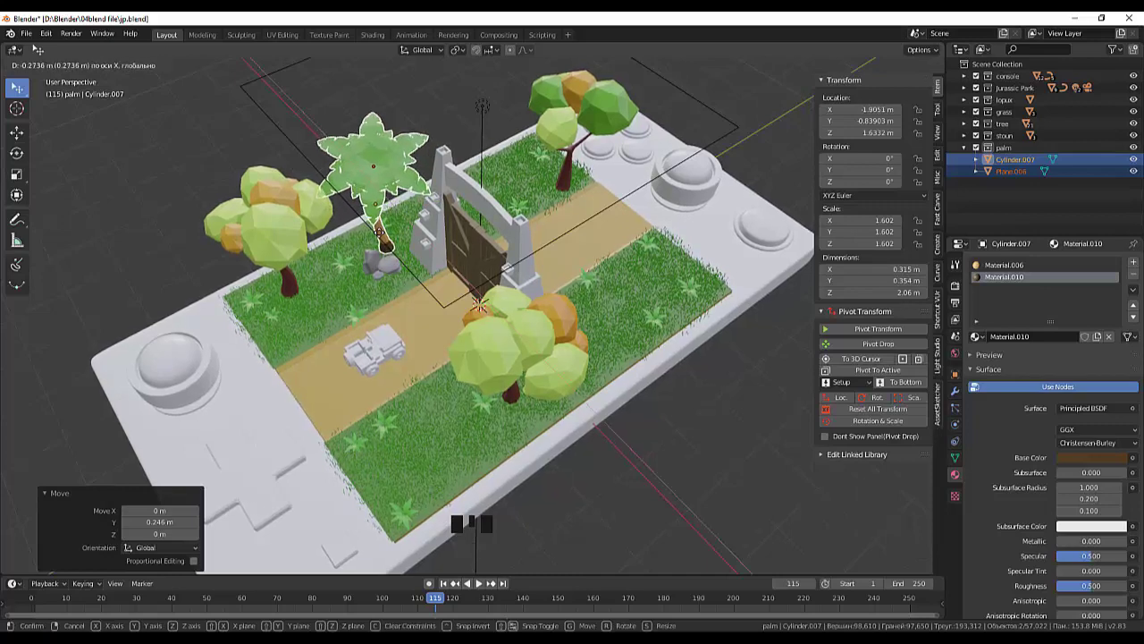
click(424, 296)
Select trunk and leaves and duplicate the palm with Shift+D.
drag(427, 289, 431, 258)
scroll(up, 3)
drag(433, 279, 303, 289)
click(303, 289)
click(330, 342)
click(334, 338)
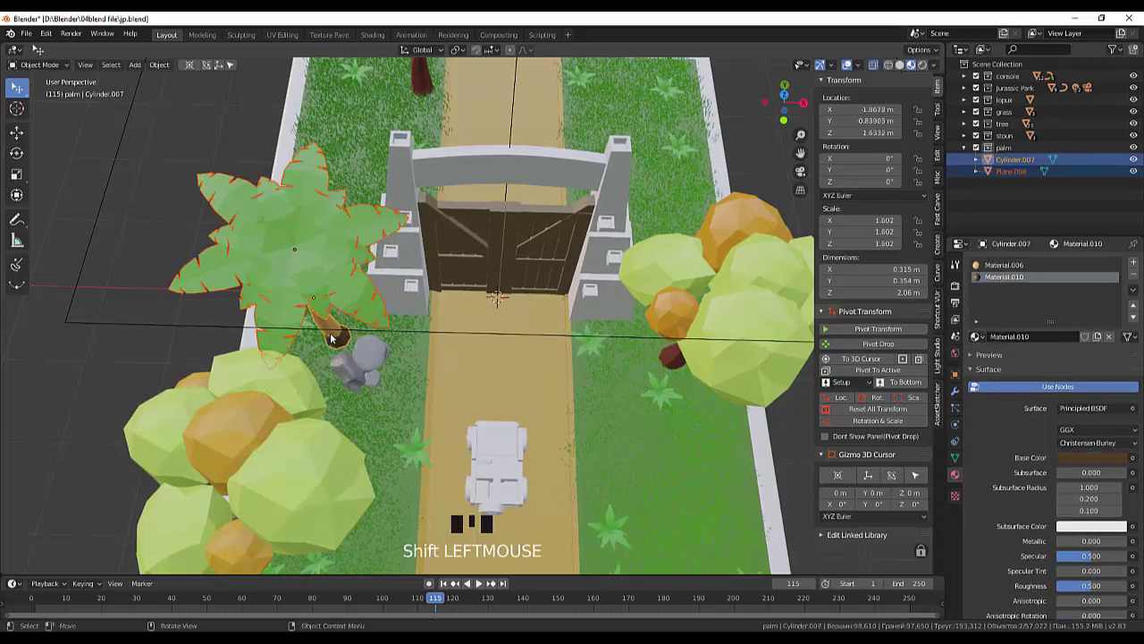
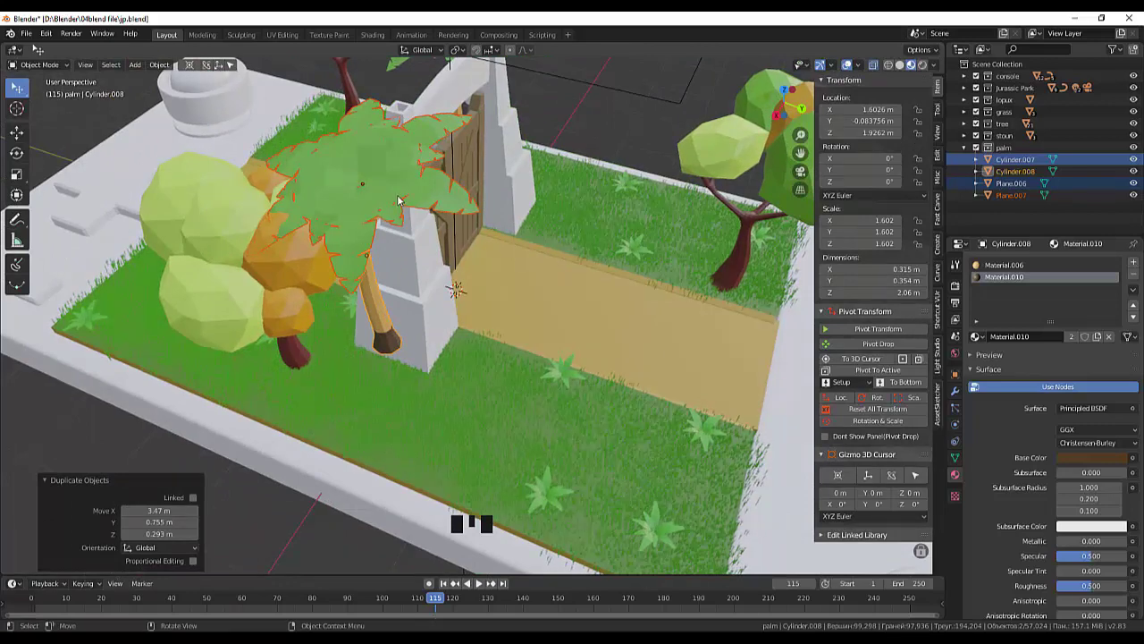
Place the copy right of the gate, rotated −72.4° and scaled to about 2.14.
key(KP_7)
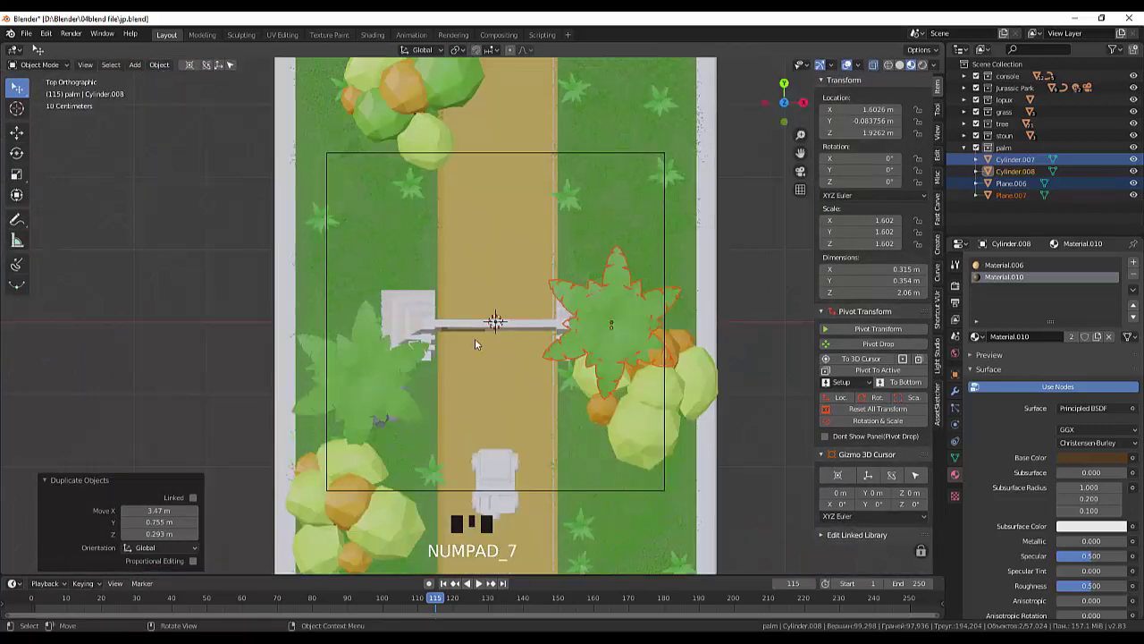
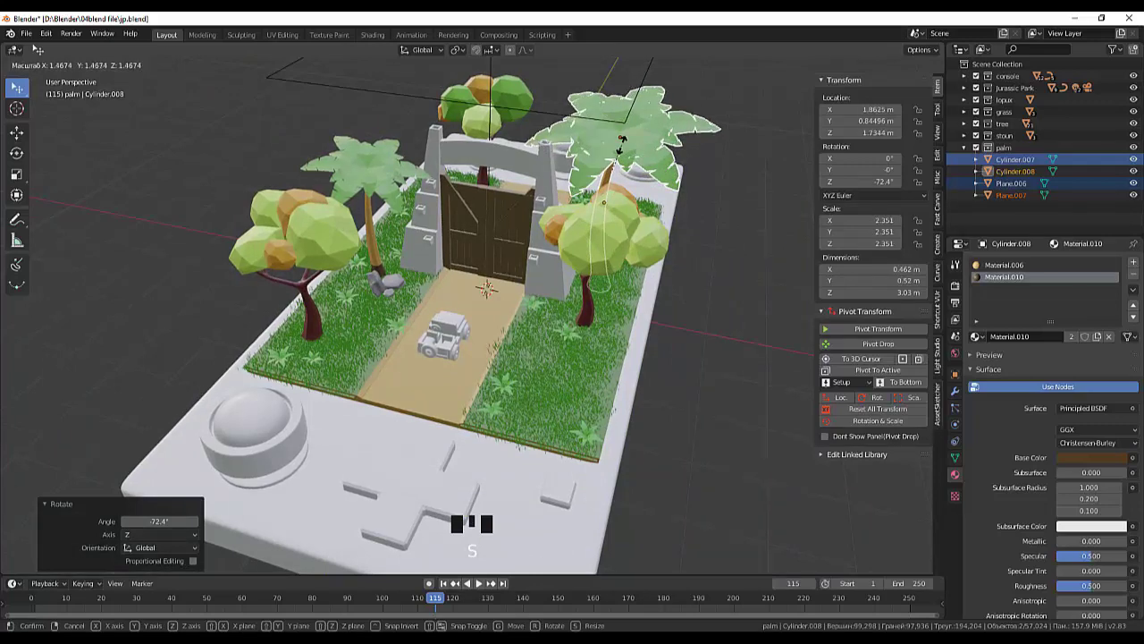
drag(702, 290, 727, 257)
drag(727, 248, 581, 233)
drag(581, 233, 572, 147)
click(564, 135)
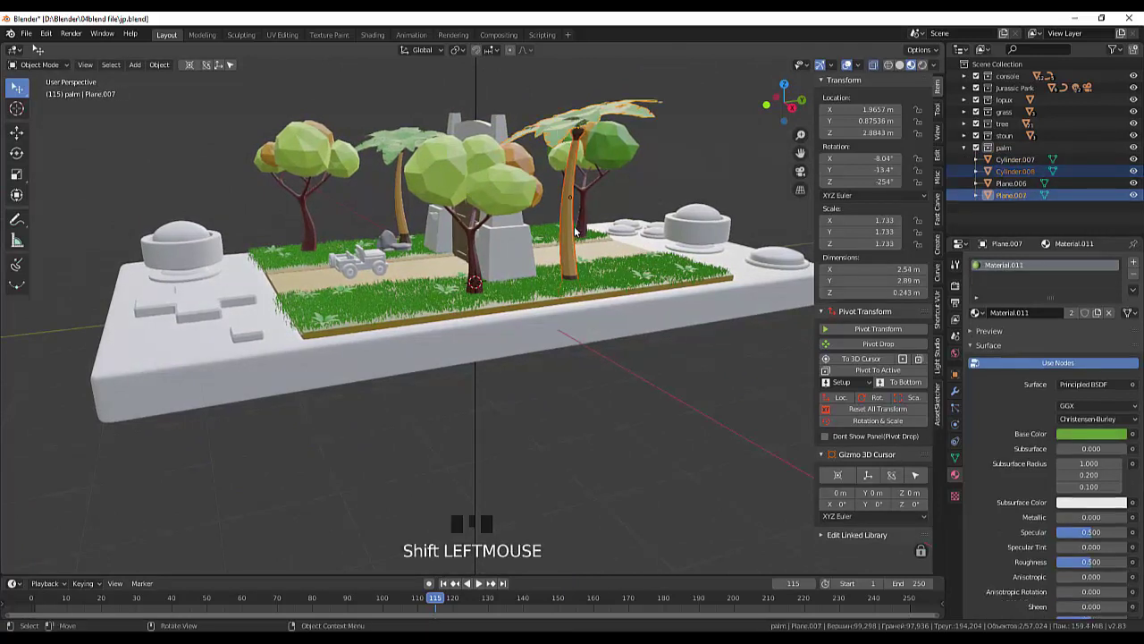
Raise Plane.007 along Z to about 3.14 m, capping the second palm's trunk.
key(g)
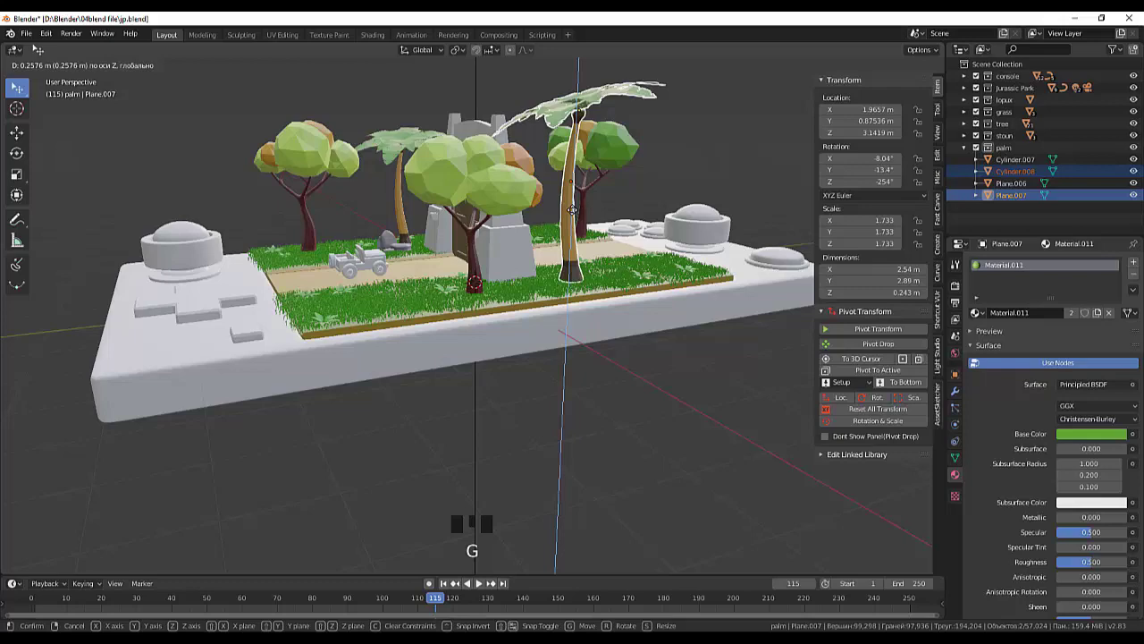
drag(605, 400, 636, 418)
drag(643, 423, 666, 400)
scroll(up, 3)
scroll(up, 3)
scroll(down, 3)
scroll(down, 3)
scroll(up, 3)
scroll(up, 3)
drag(667, 430, 290, 479)
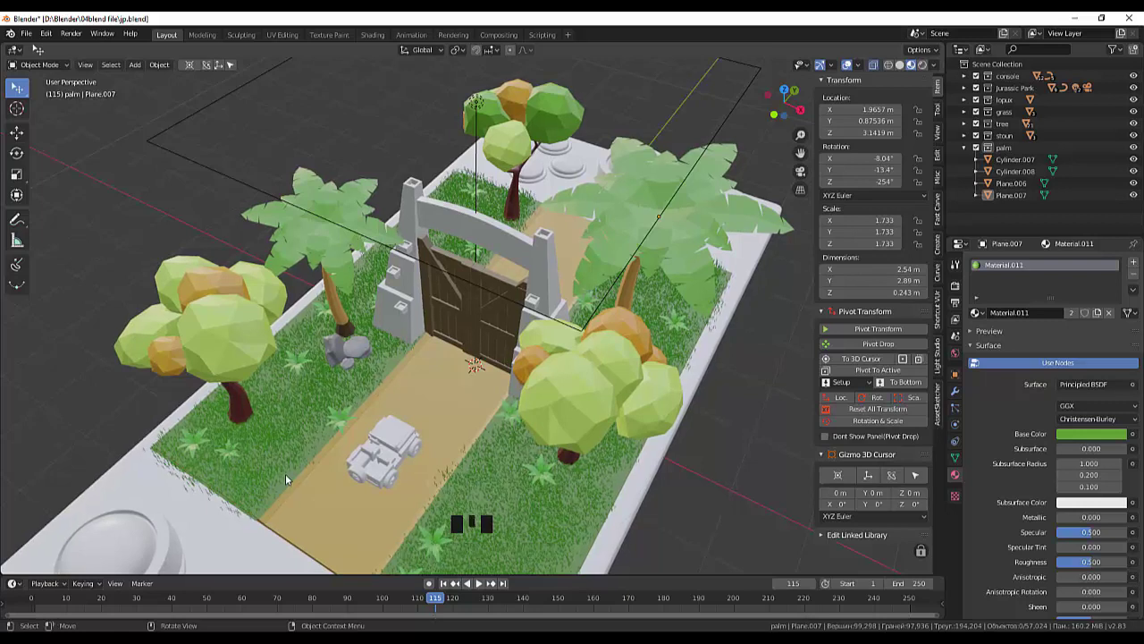